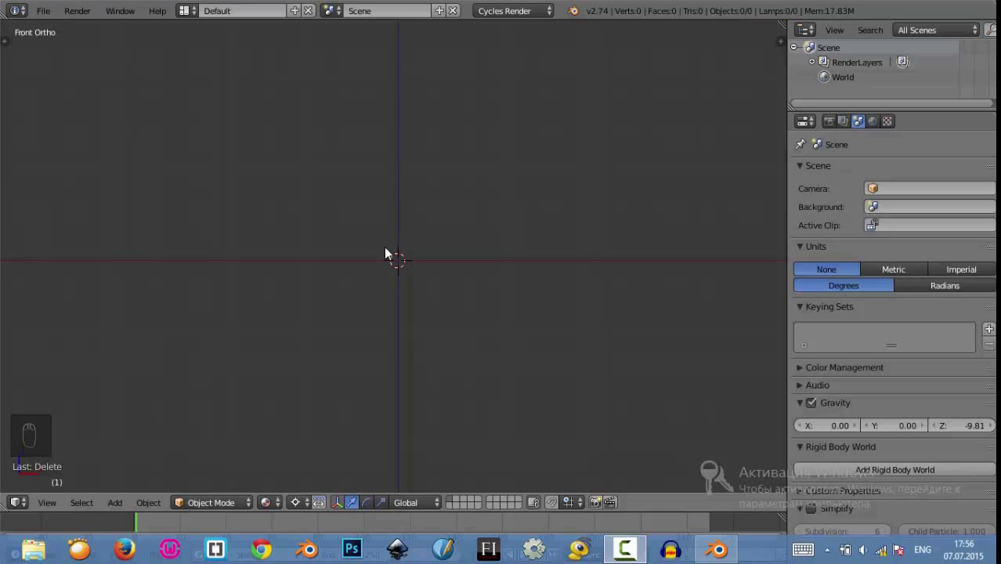
Add a circle mesh to the empty scene from the Tool Shelf's Add Primitive list
drag(475, 177, 422, 233)
key(shift+s)
key(t)
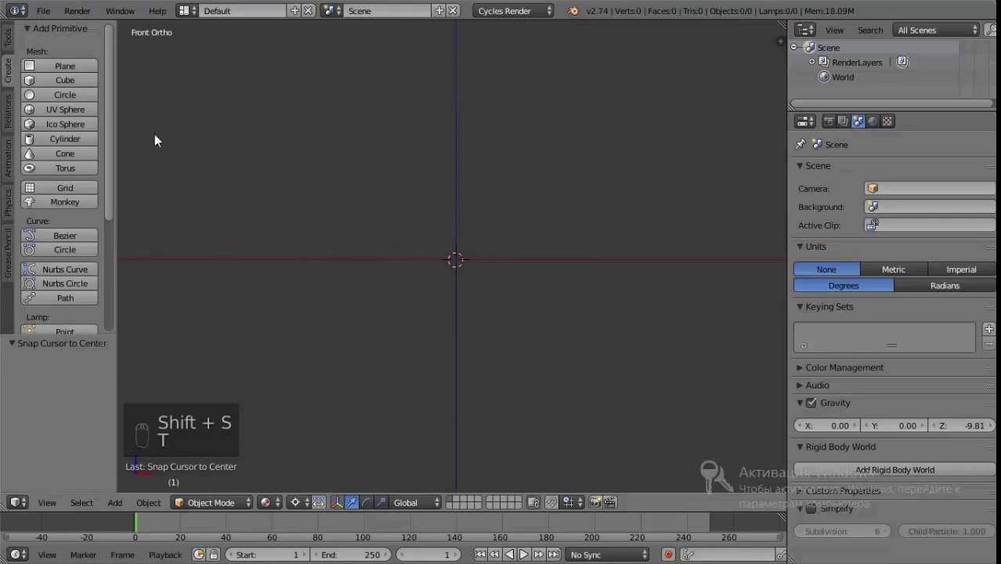
drag(96, 101, 732, 141)
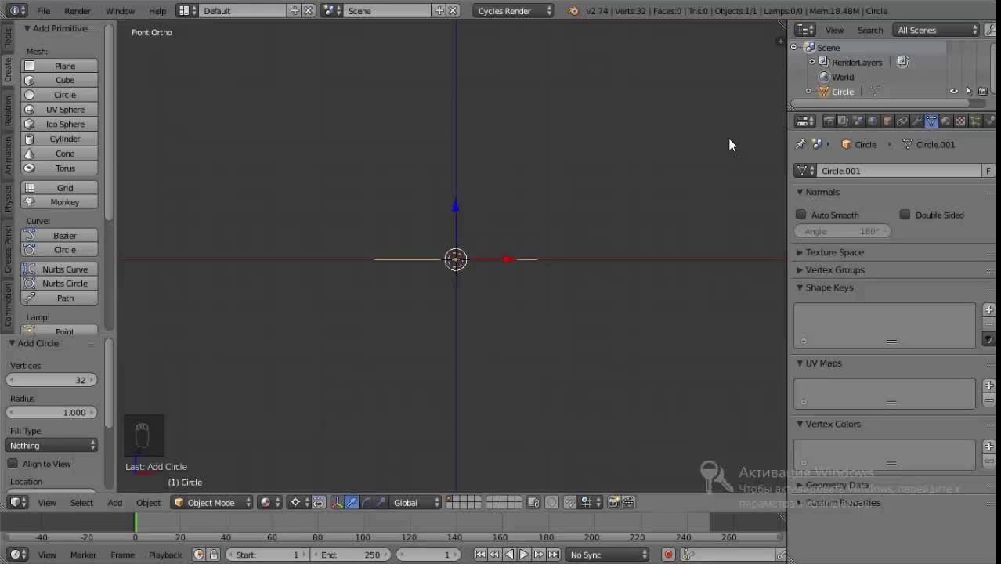
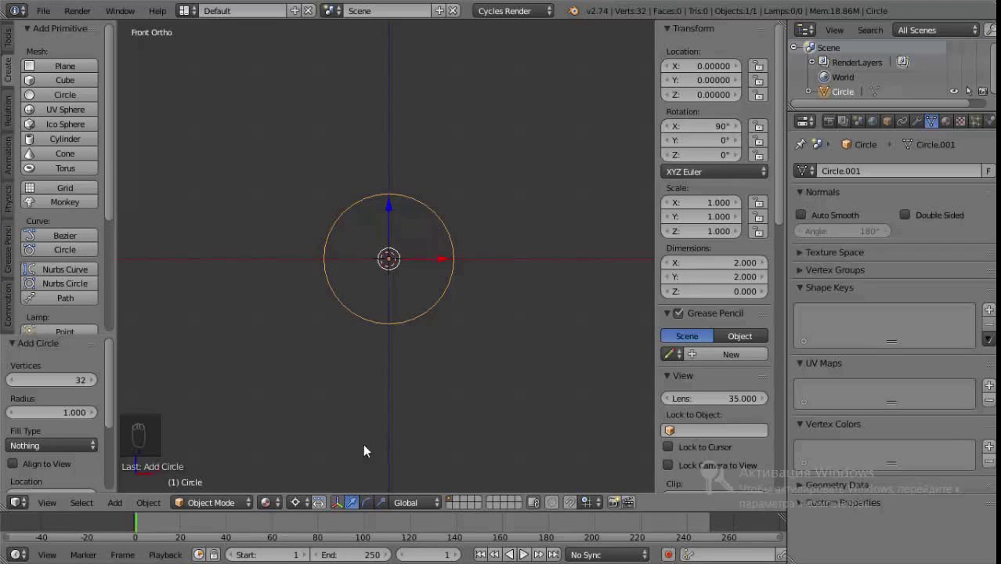
Stand the circle upright with X rotation 90° so it faces the front view
drag(279, 501, 295, 485)
drag(281, 500, 380, 231)
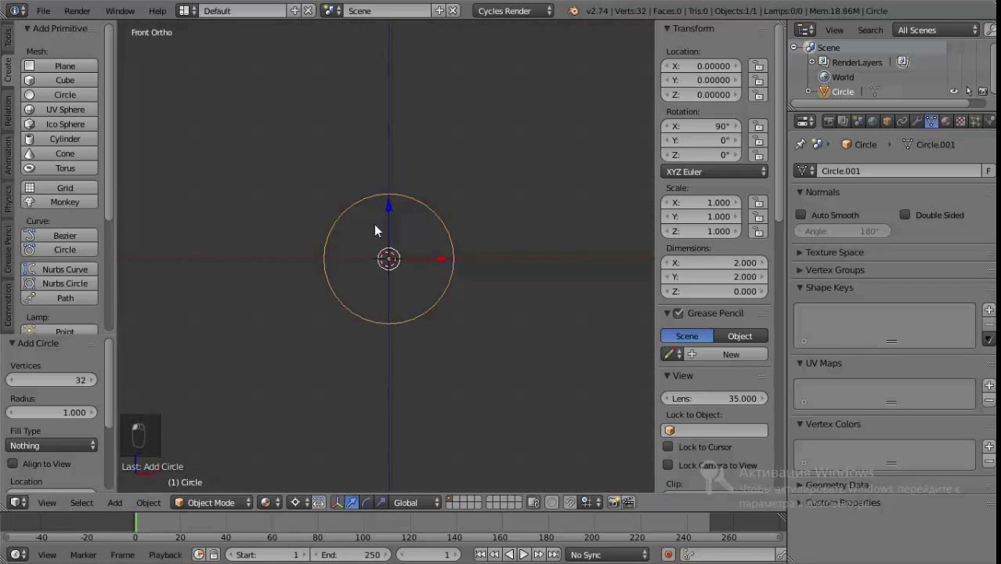
click(335, 231)
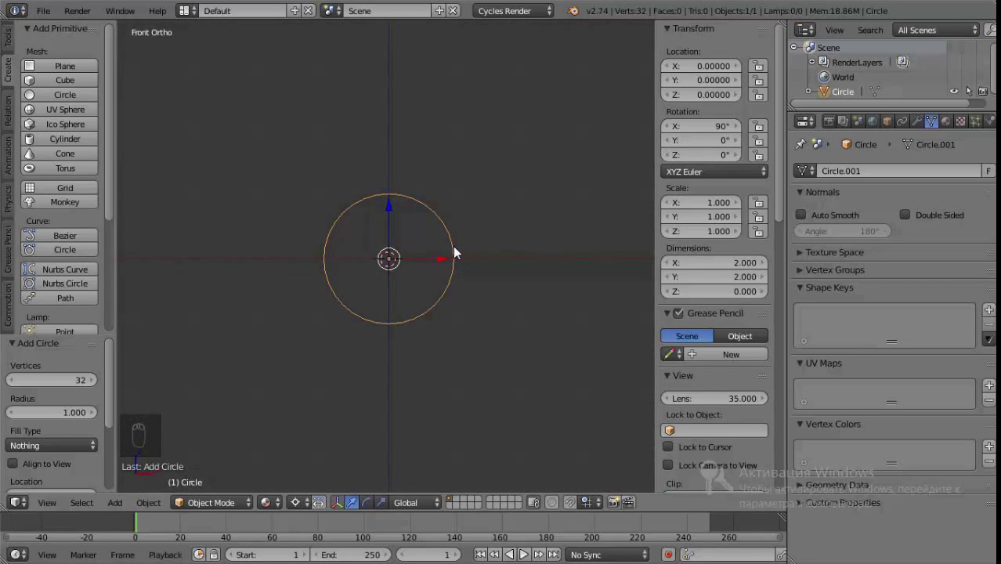
Extrude and scale the circle outline into a flat filled ring in Edit Mode
key(Tab)
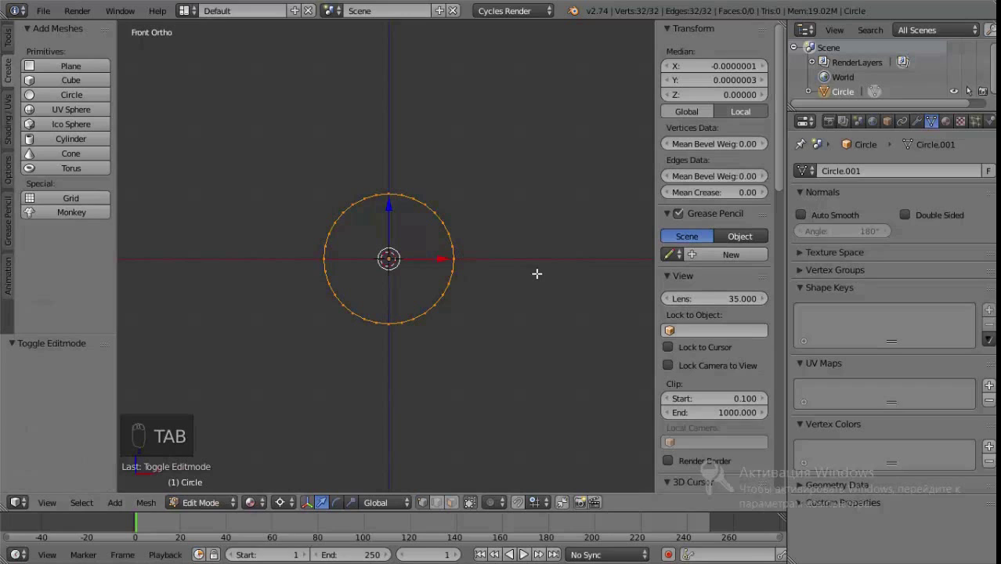
key(e)
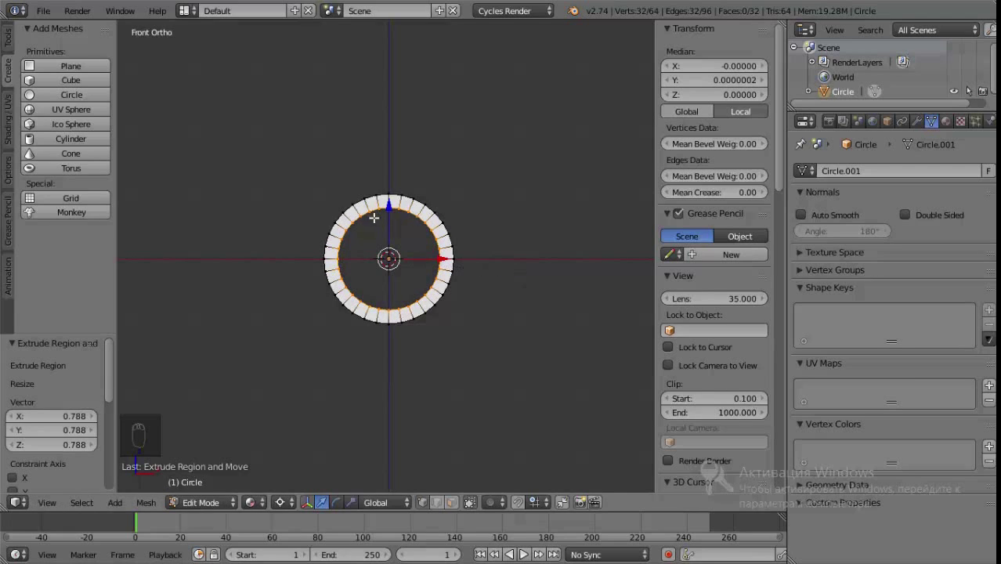
key(Tab)
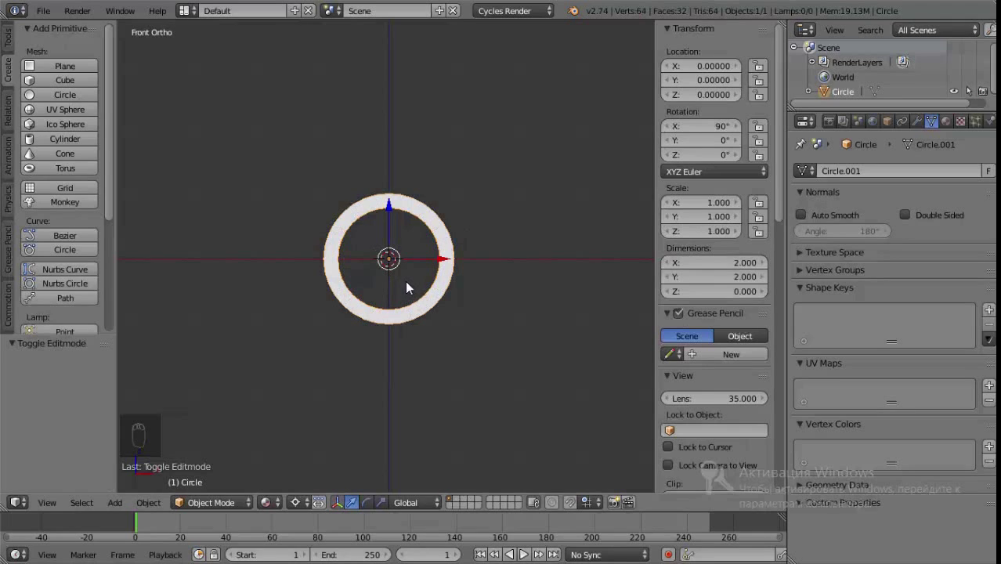
Apply the ring's 90° rotation to its mesh data and hide both side panels
key(ctrl+a)
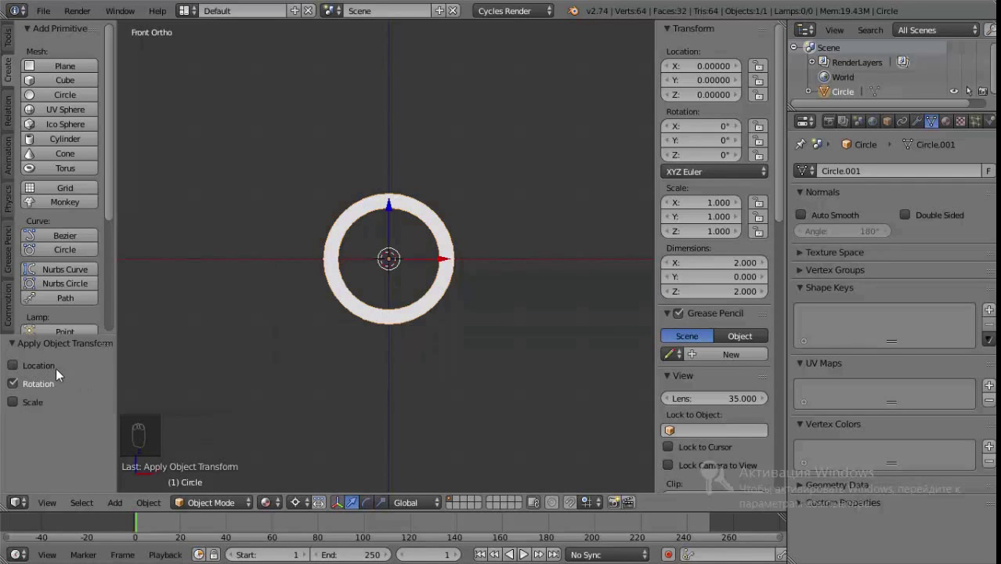
drag(36, 385, 481, 273)
key(n)
key(t)
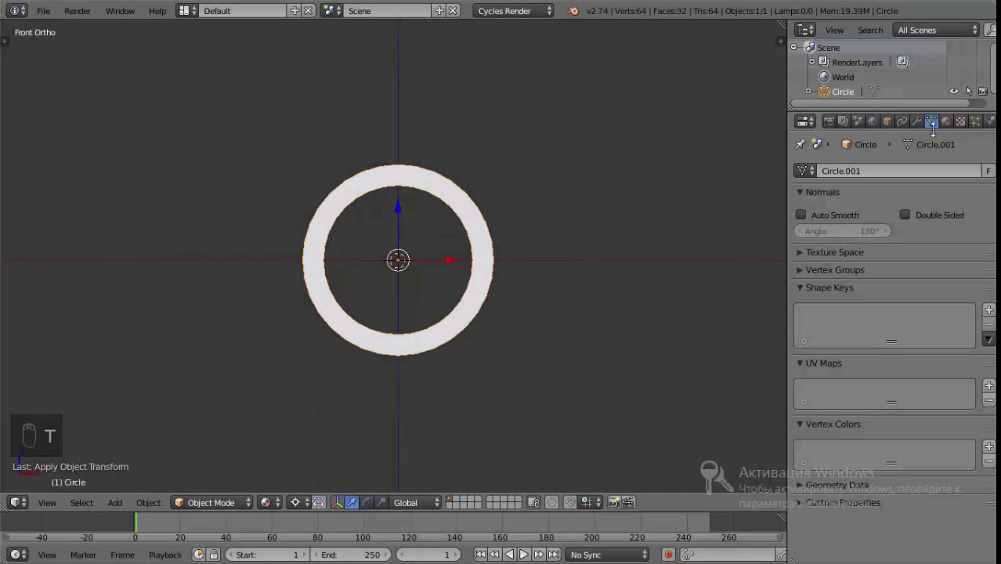
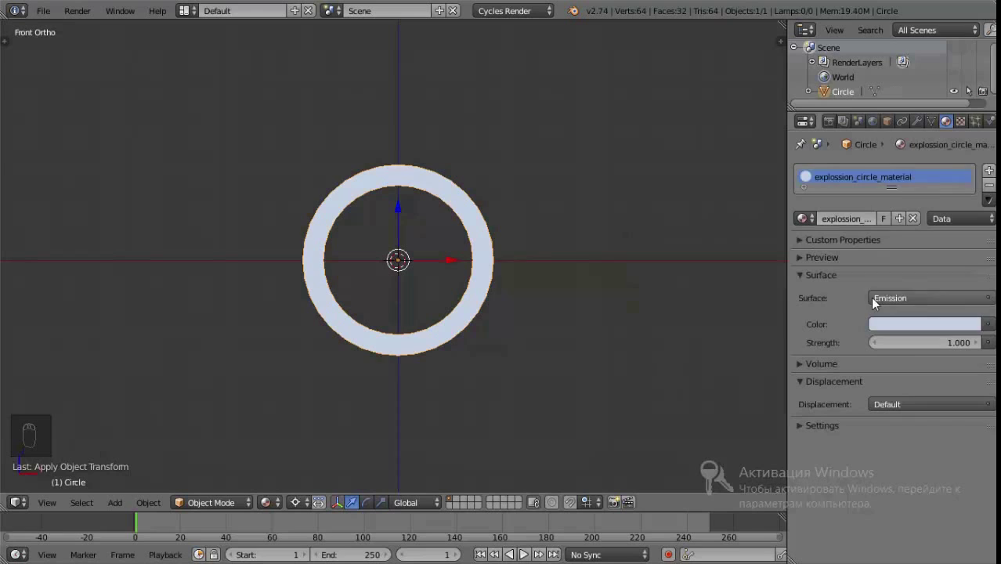
Create an Emission material named explossion_circle_material on the ring, then return to mesh data
drag(902, 301, 918, 166)
drag(918, 166, 426, 506)
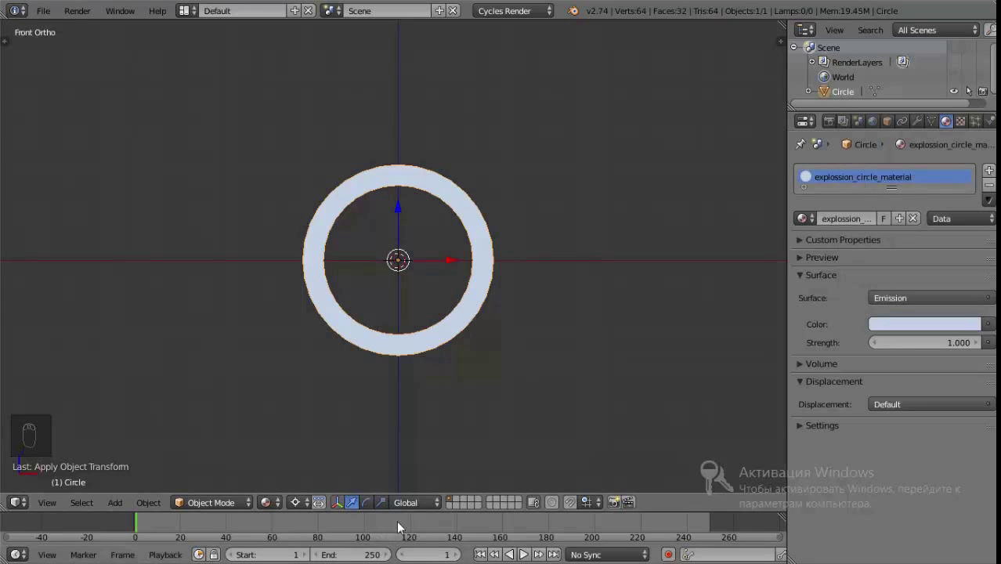
drag(279, 502, 283, 508)
drag(295, 498, 887, 159)
drag(943, 121, 927, 417)
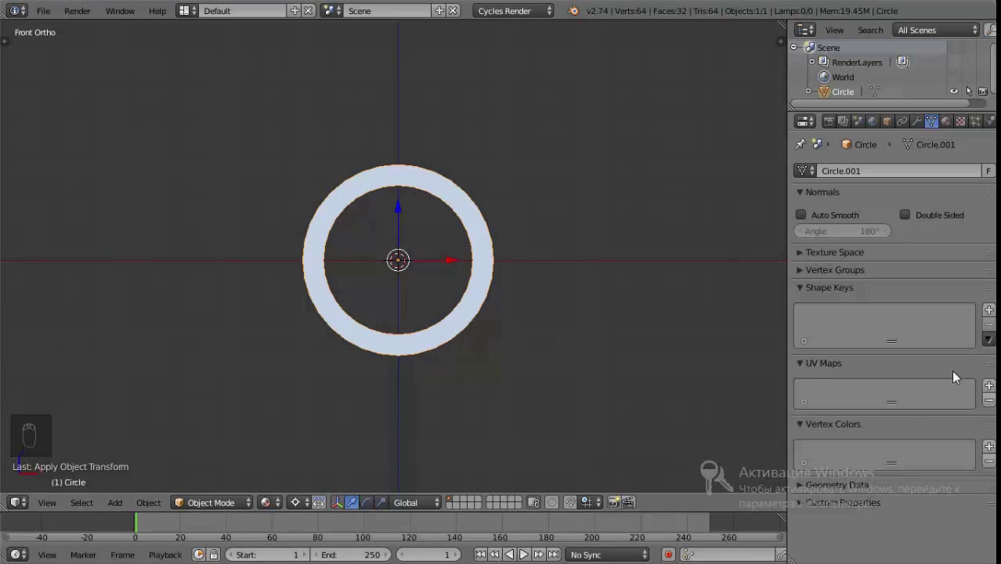
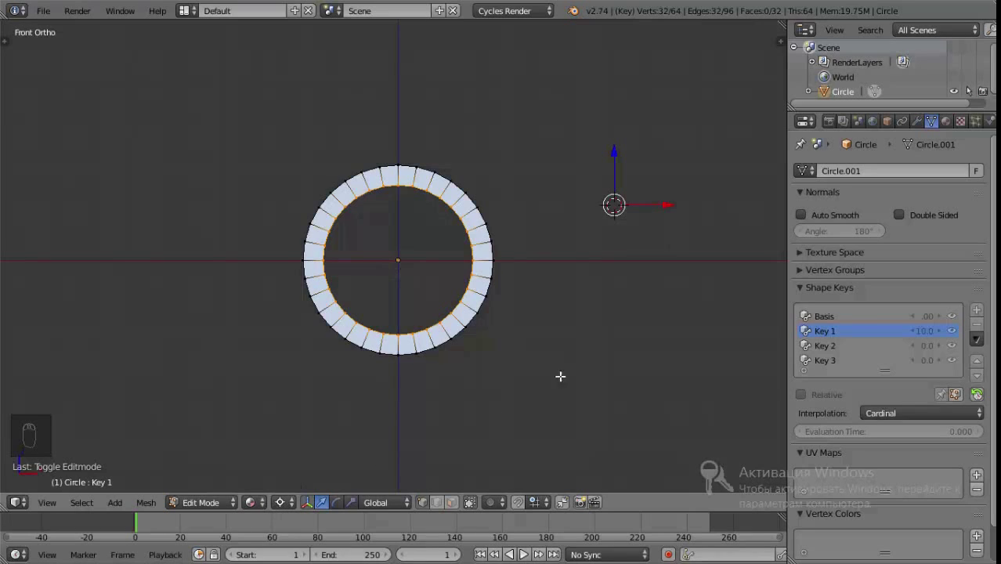
Select the whole ring in Edit Mode and resize it for a shape key
key(a)
key(a)
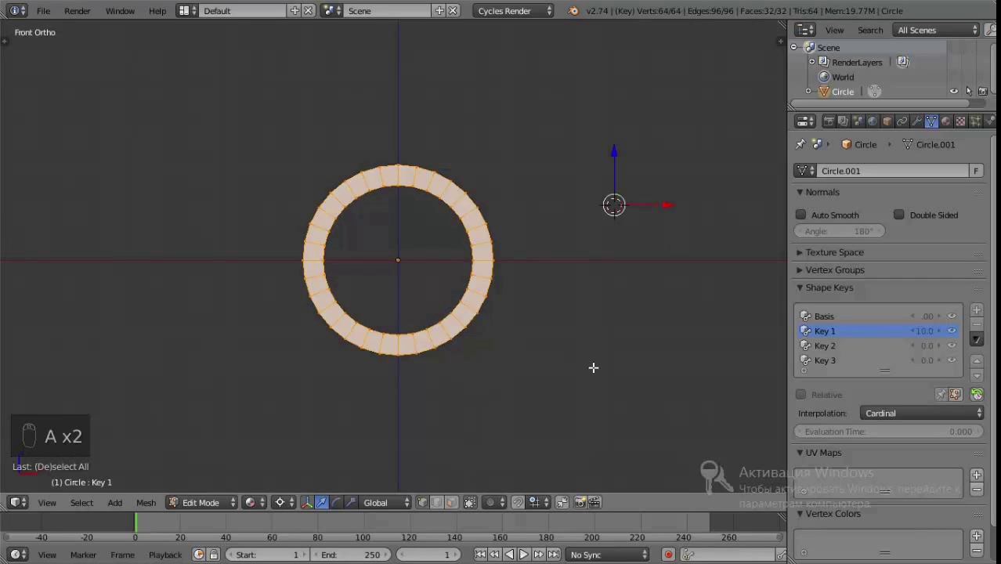
key(s)
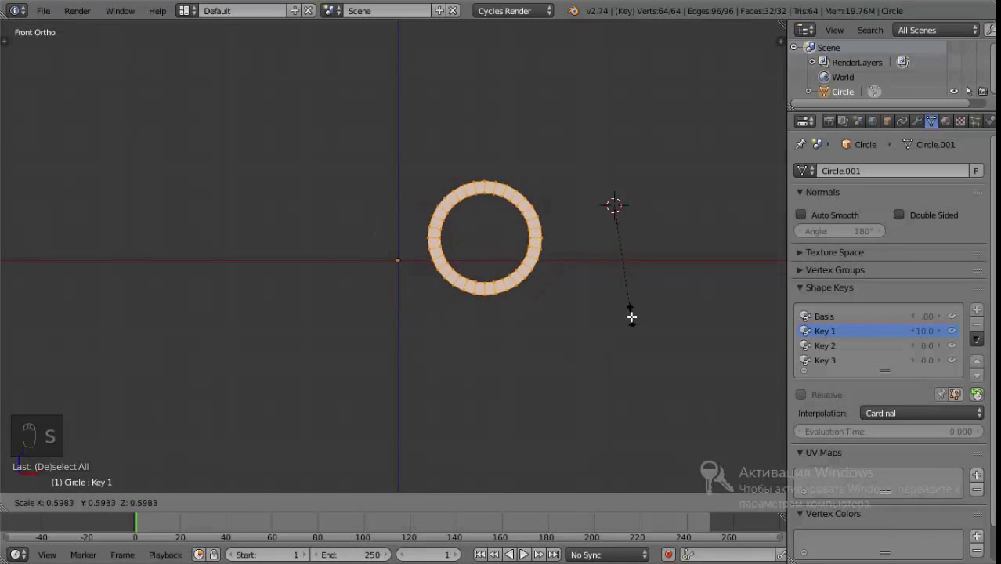
drag(288, 497, 304, 458)
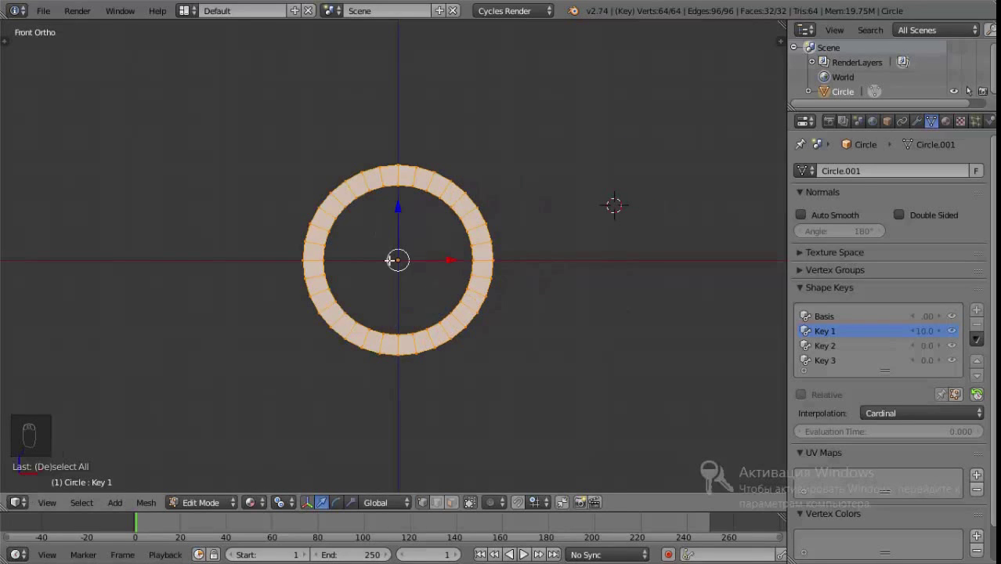
Scale the ring again, shrinking it toward nothing within the key
key(s)
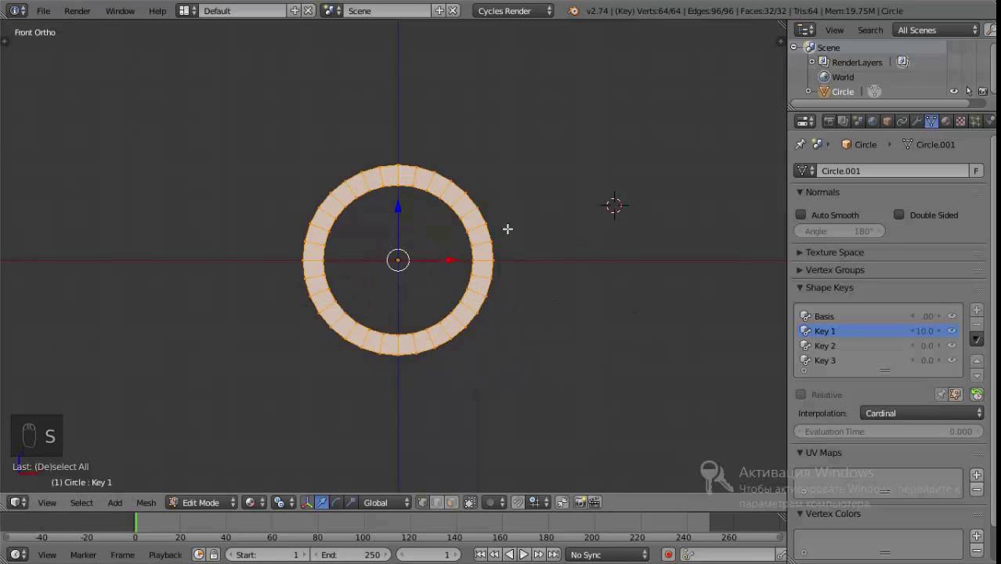
drag(285, 506, 313, 472)
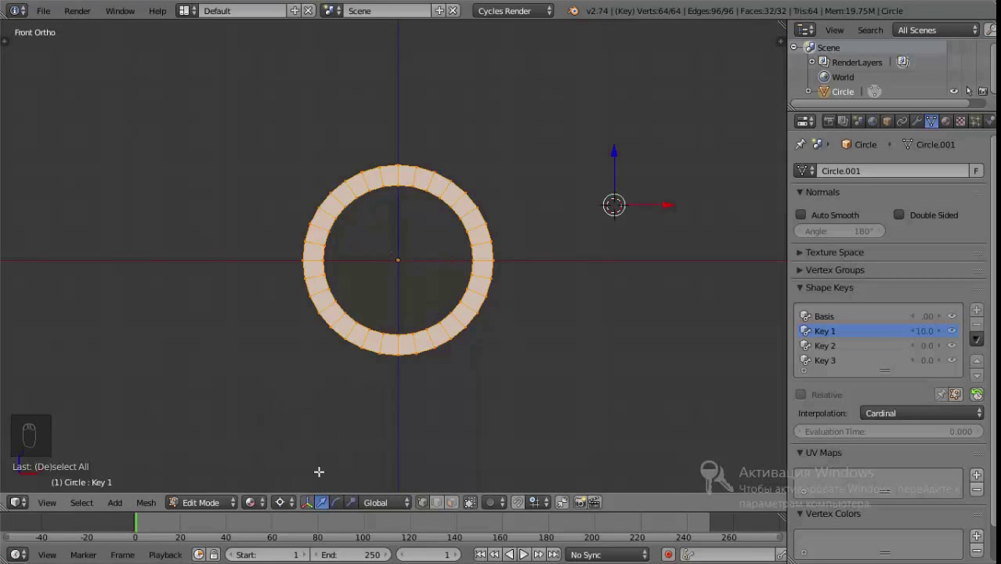
key(shift+s)
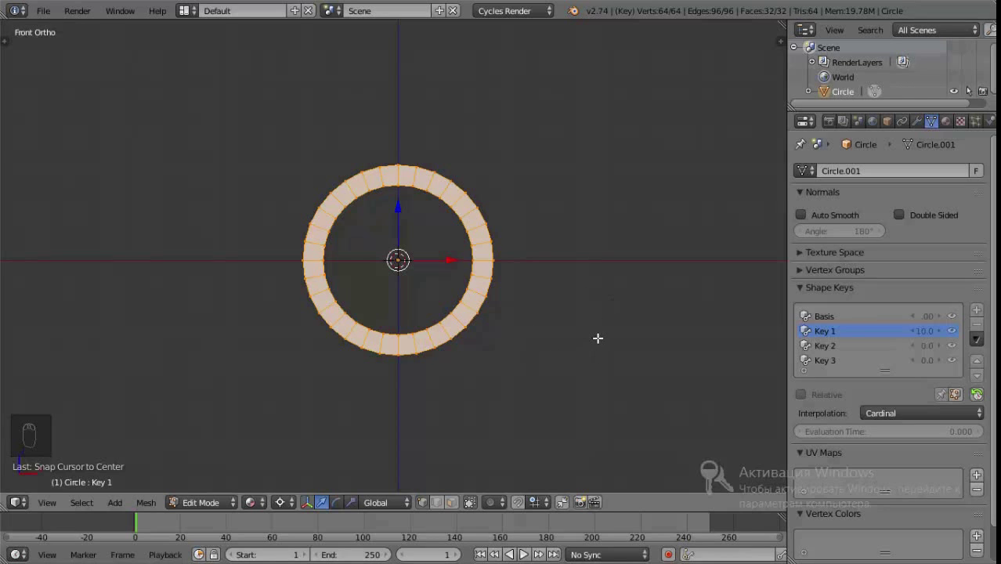
Shrink the ring to a point for Key 1, then make Key 3 active and re-enter editing
key(s)
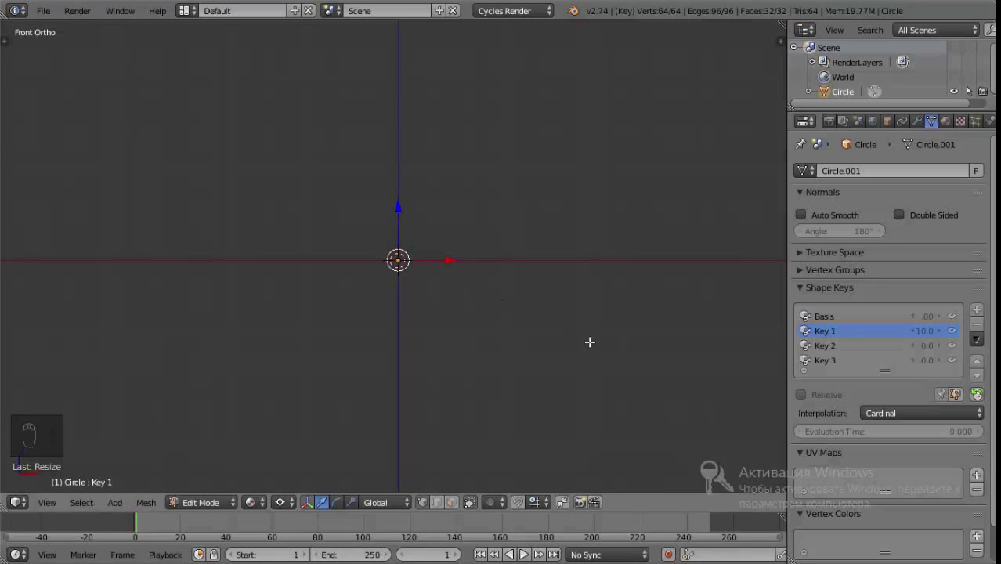
key(Tab)
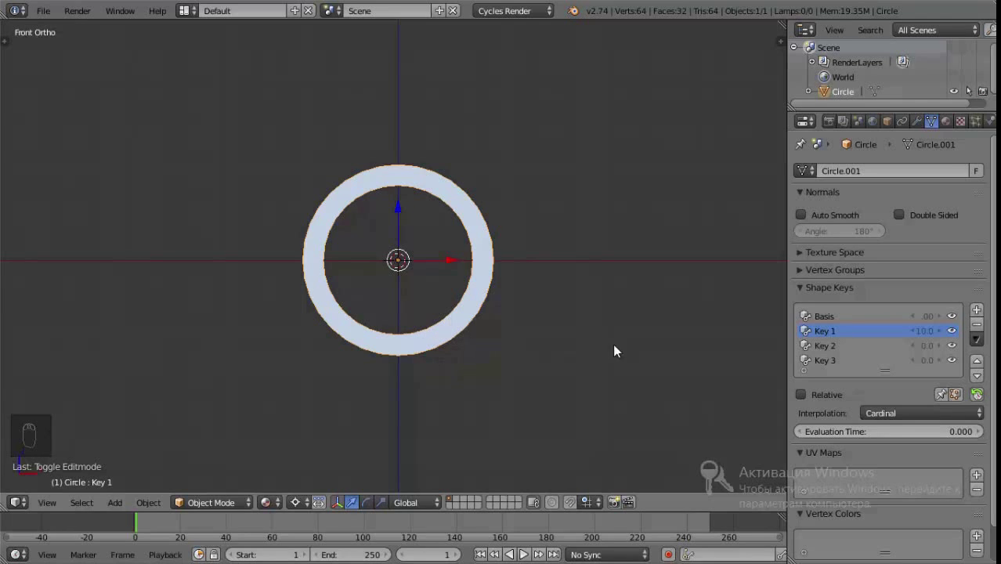
drag(834, 365, 406, 326)
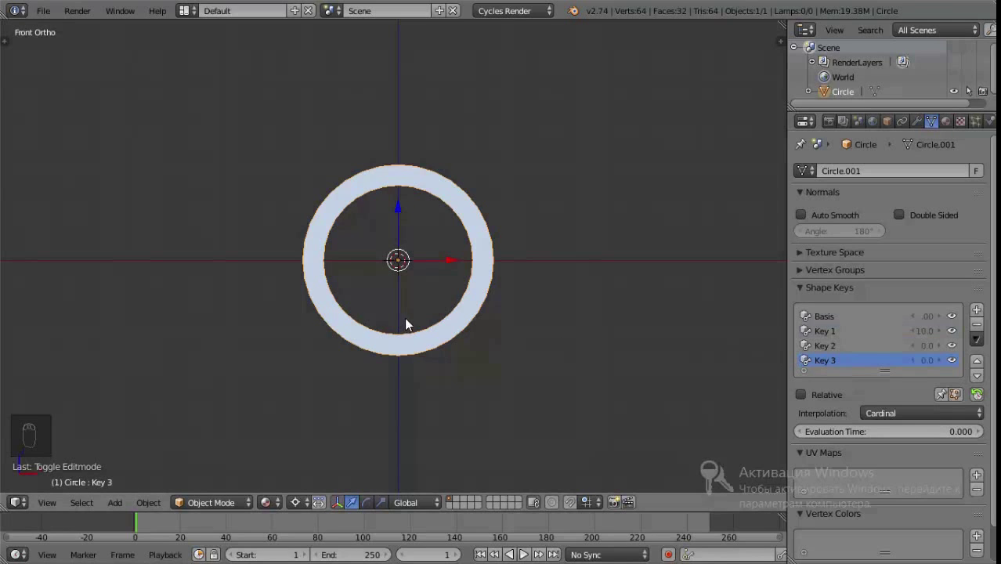
key(Tab)
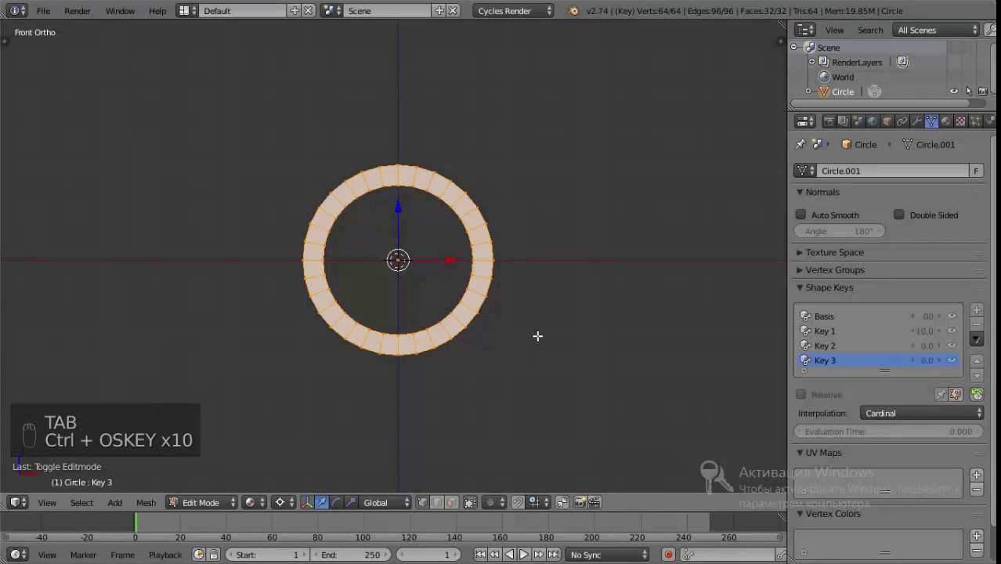
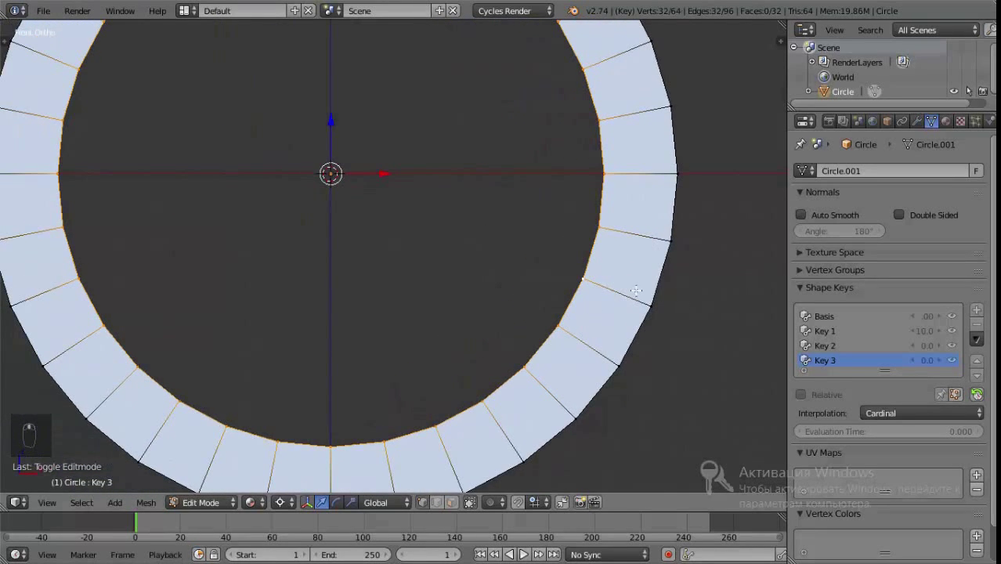
Scale one vertex loop toward the other so Key 3's band becomes a thin line
key(s)
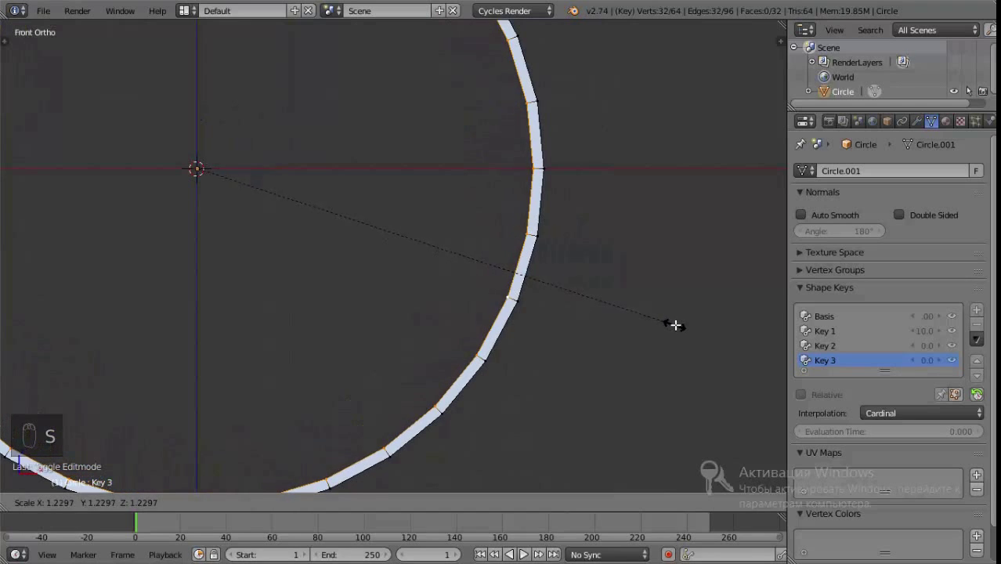
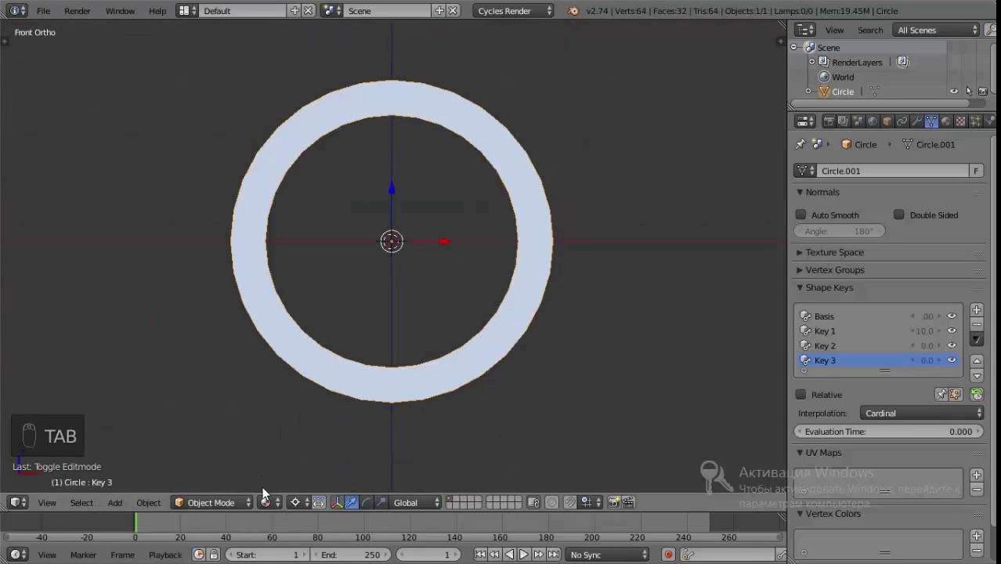
drag(358, 381, 289, 506)
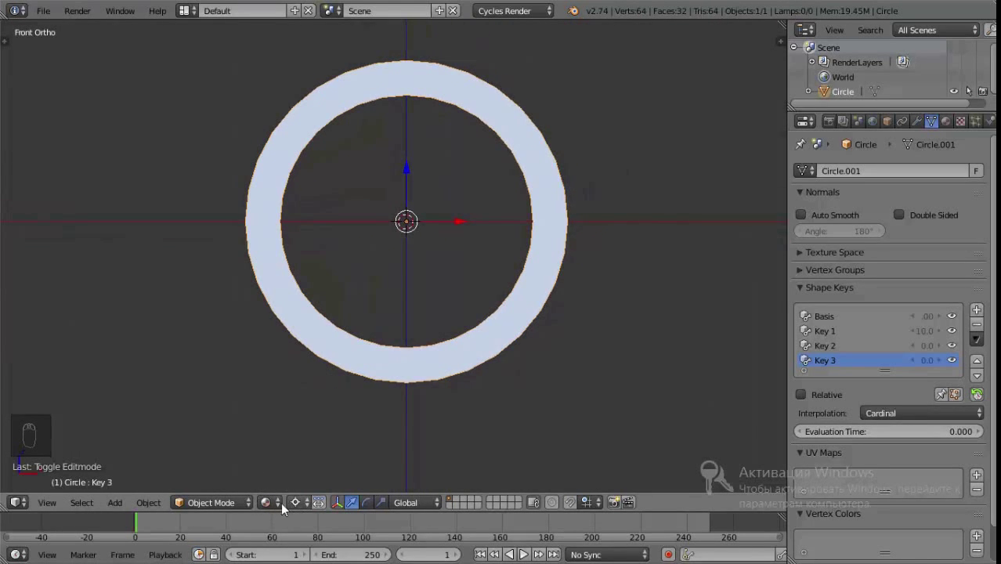
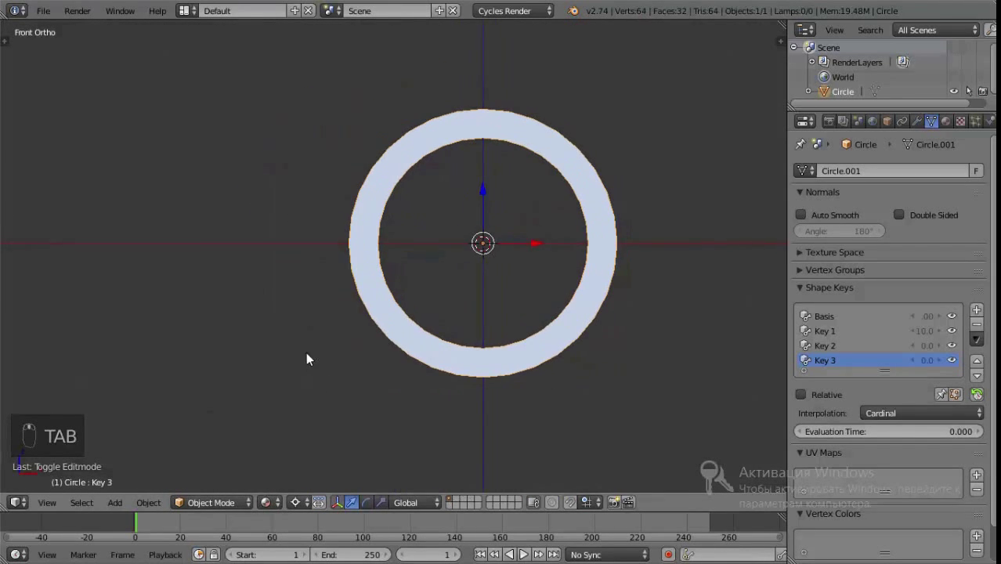
With Basis active in the Commotion tools, keyframe Evaluation Time at 30
key(t)
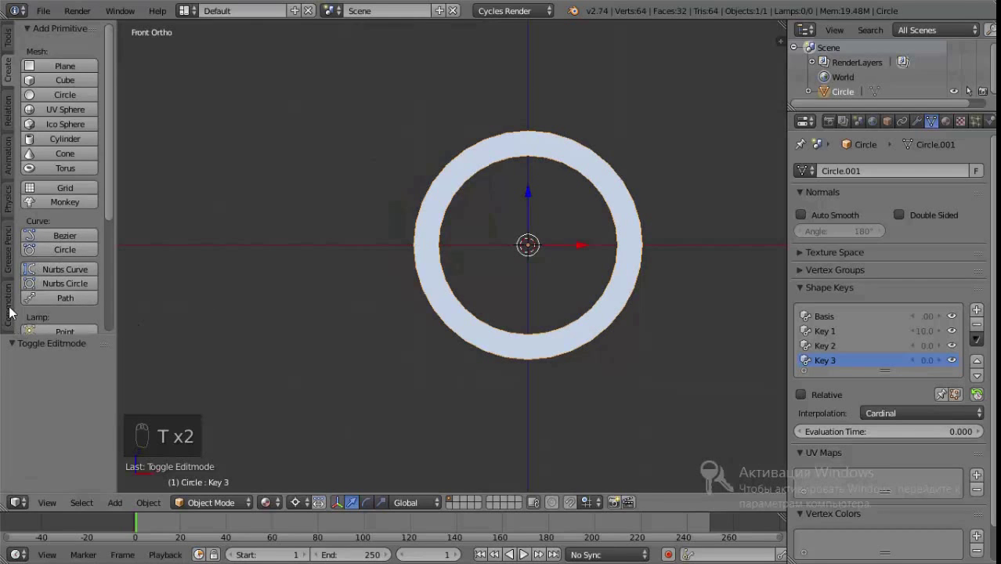
drag(20, 309, 100, 184)
drag(99, 184, 302, 516)
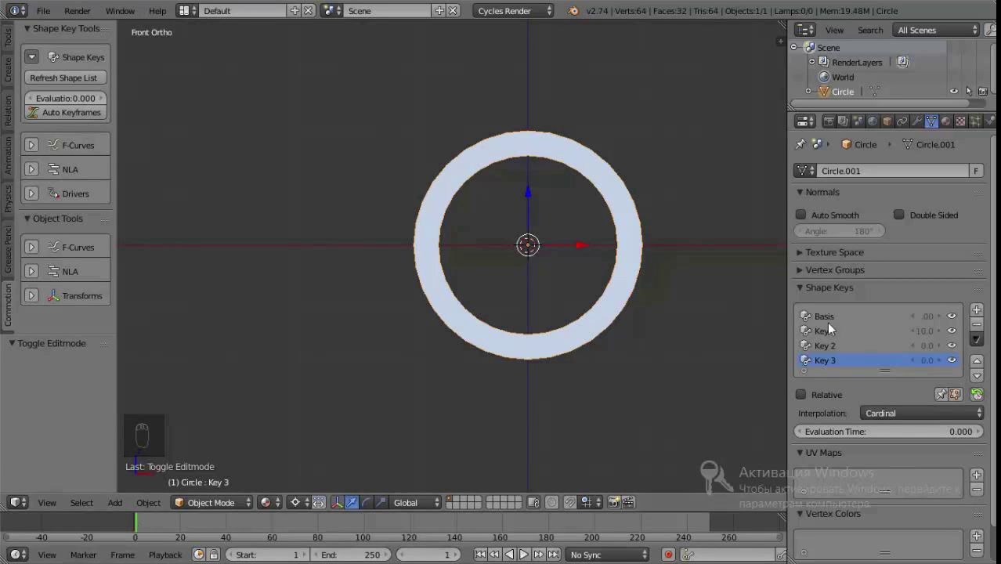
drag(836, 318, 82, 118)
middle_click(82, 118)
drag(86, 117, 463, 257)
drag(463, 257, 503, 197)
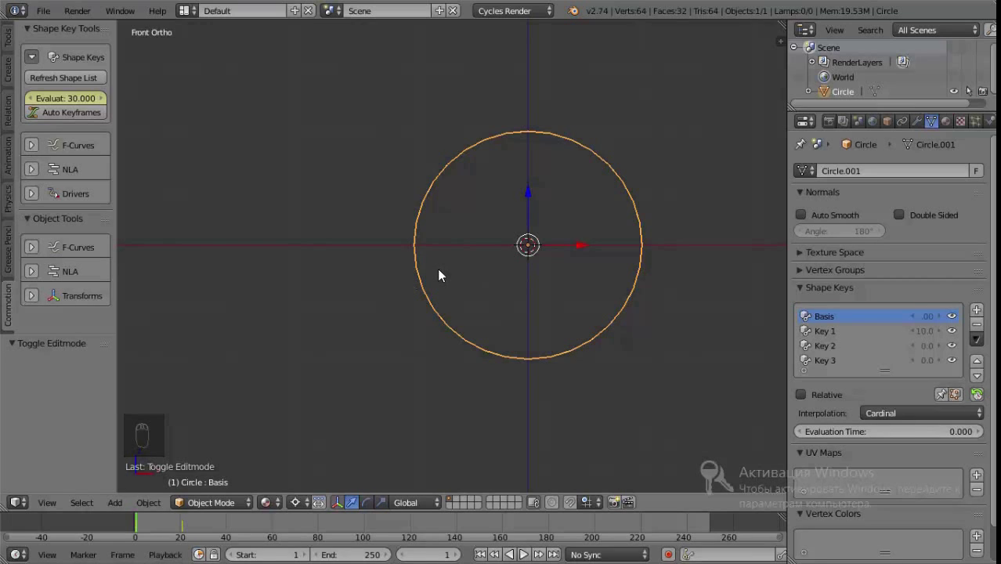
key(Right)
key(Left)
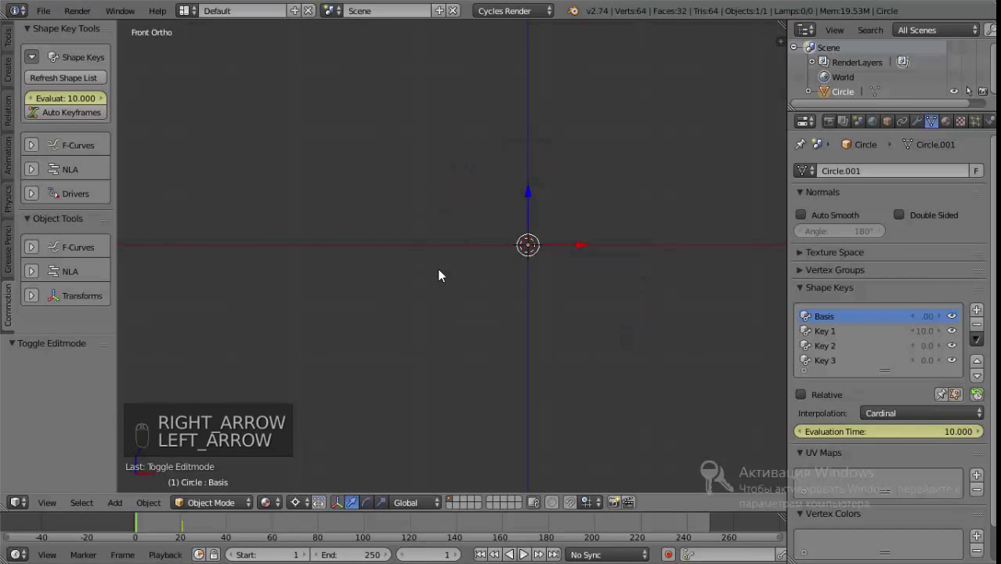
Play the animation several times to watch the ring morph between shape keys
key(alt+a)
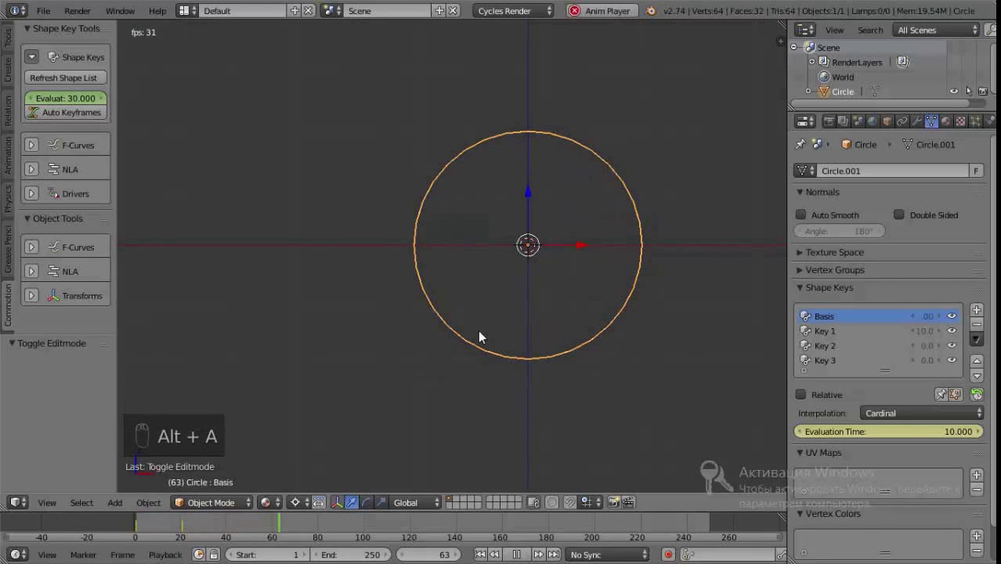
key(Escape)
key(alt+a)
key(Escape)
key(alt+a)
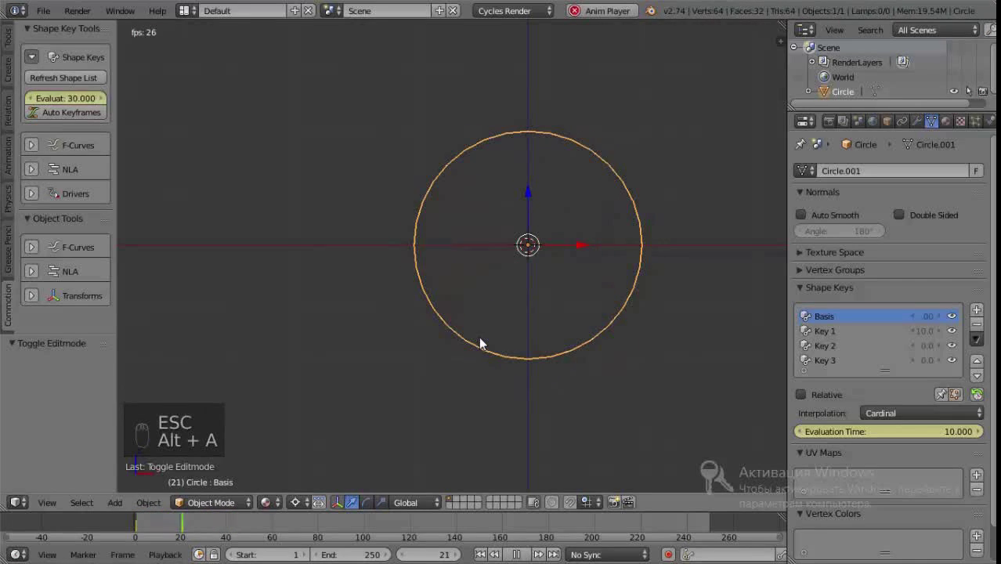
key(Escape)
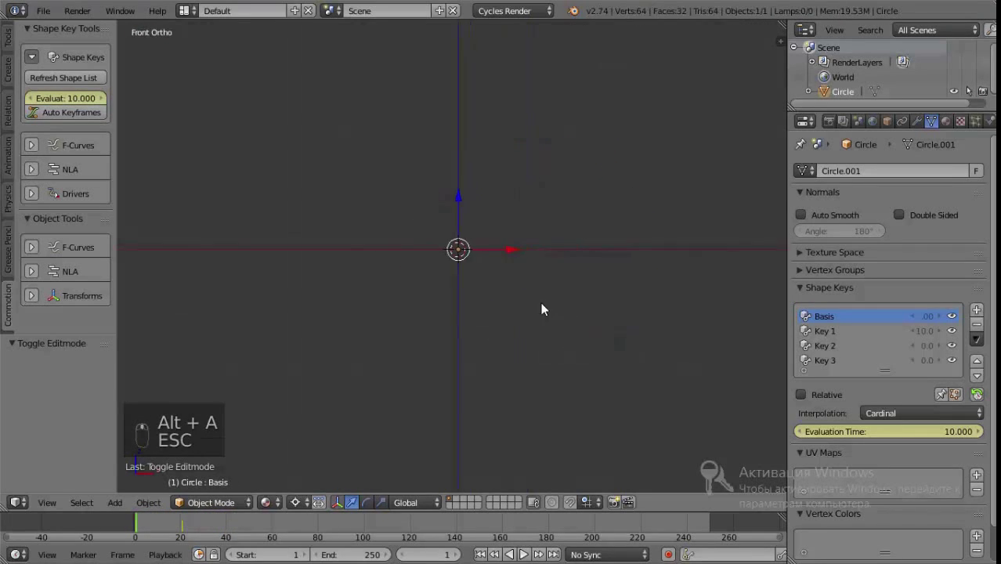
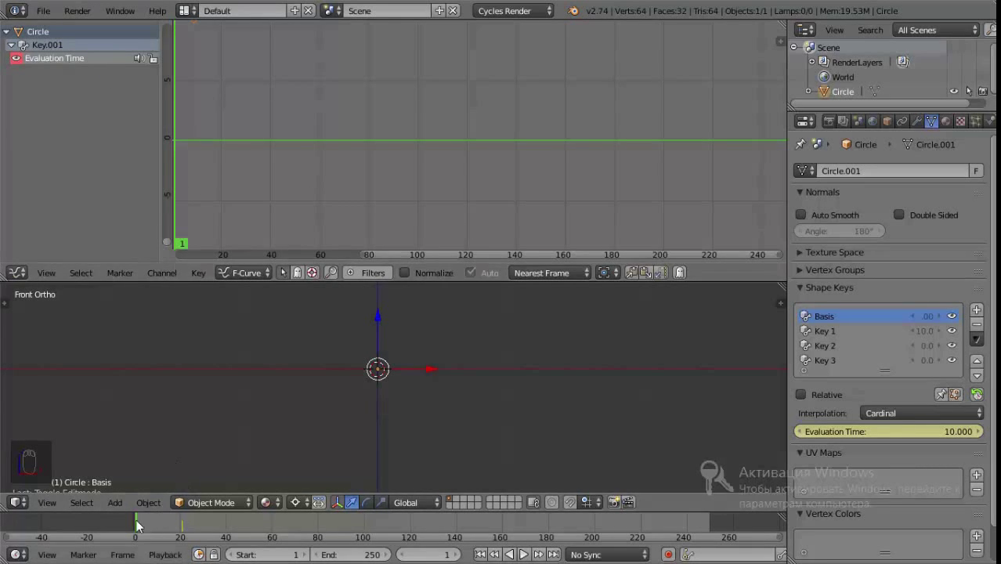
Zoom on the evaluation time curve and move the first keyframe's handle to reshape the rise
drag(147, 530, 144, 526)
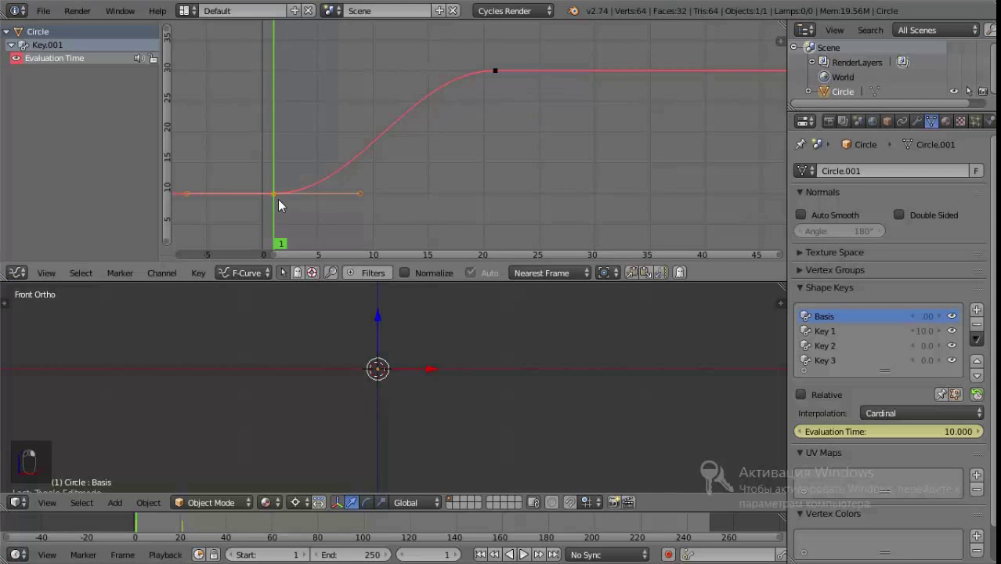
middle_click(287, 205)
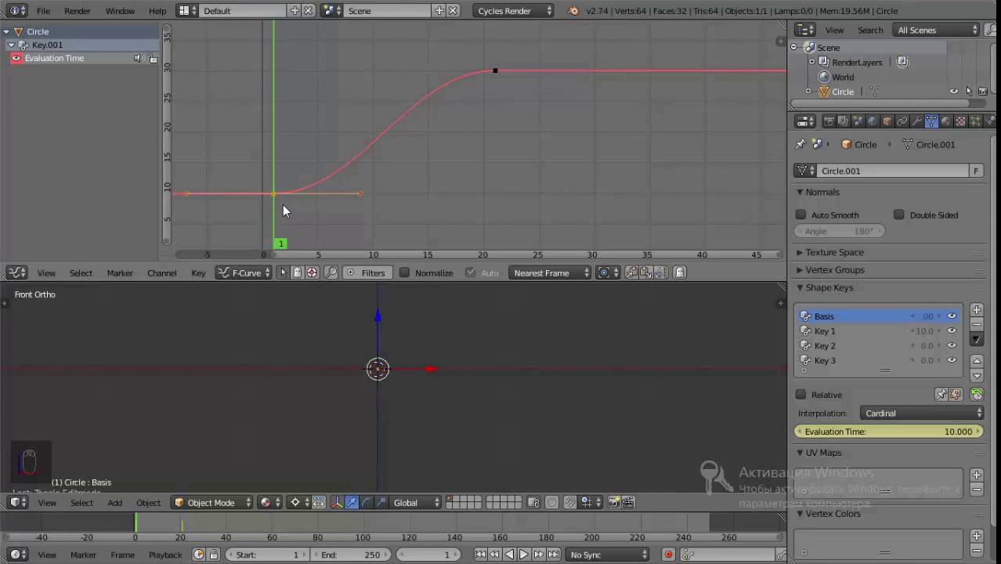
key(shift+d)
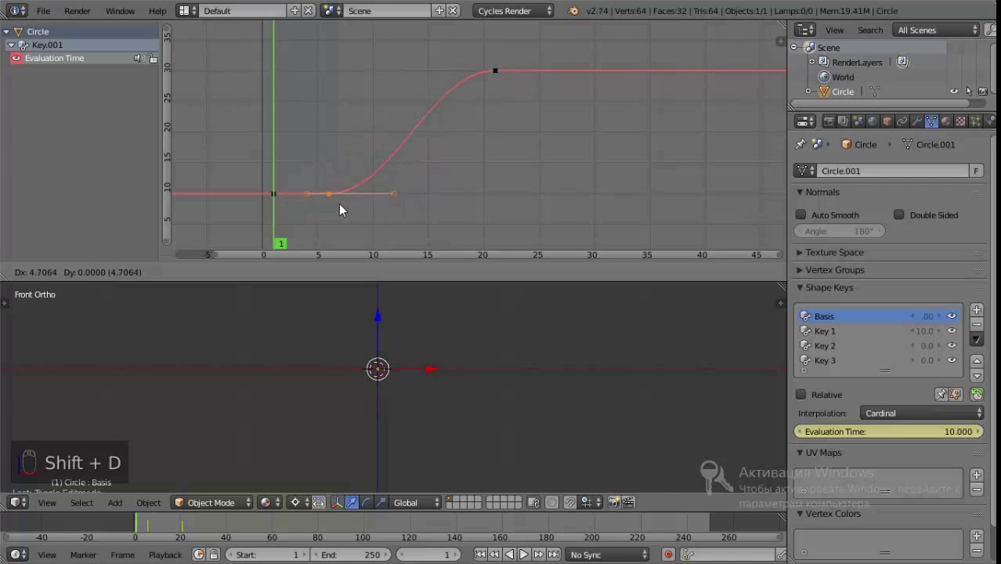
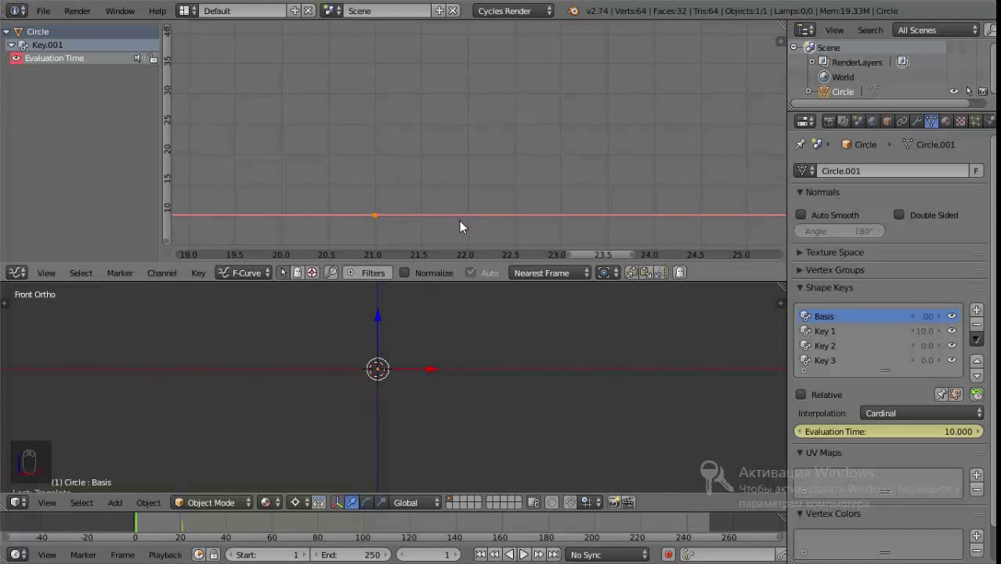
key(ctrl+z)
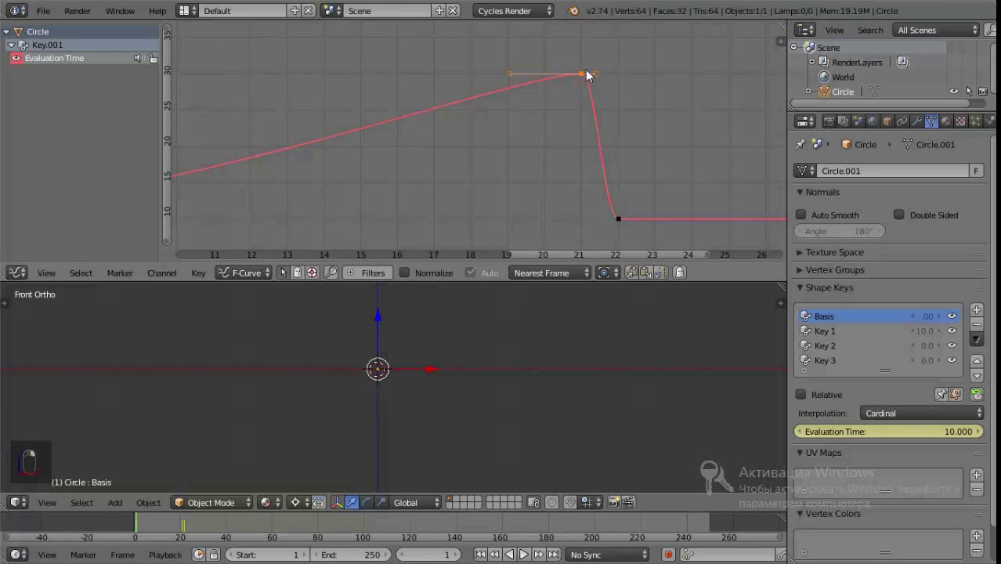
drag(625, 223, 543, 221)
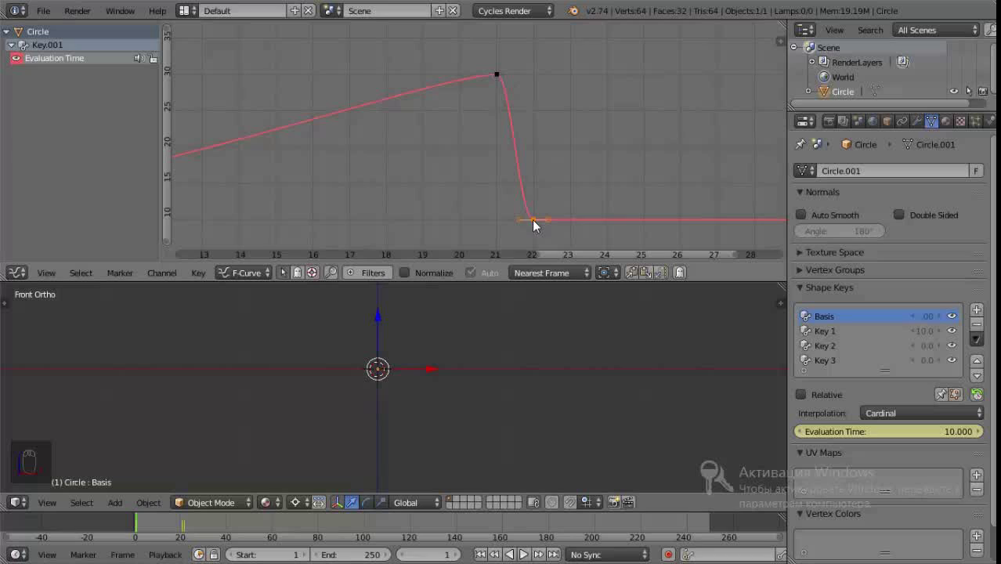
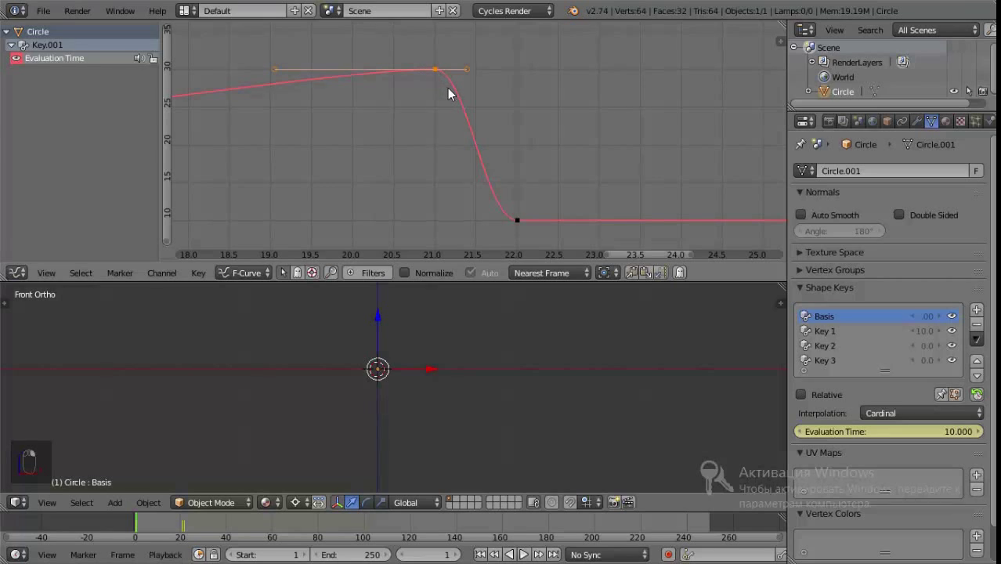
Change the last keyframe's handle type so the curve levels off at 10, previewing the result
key(v)
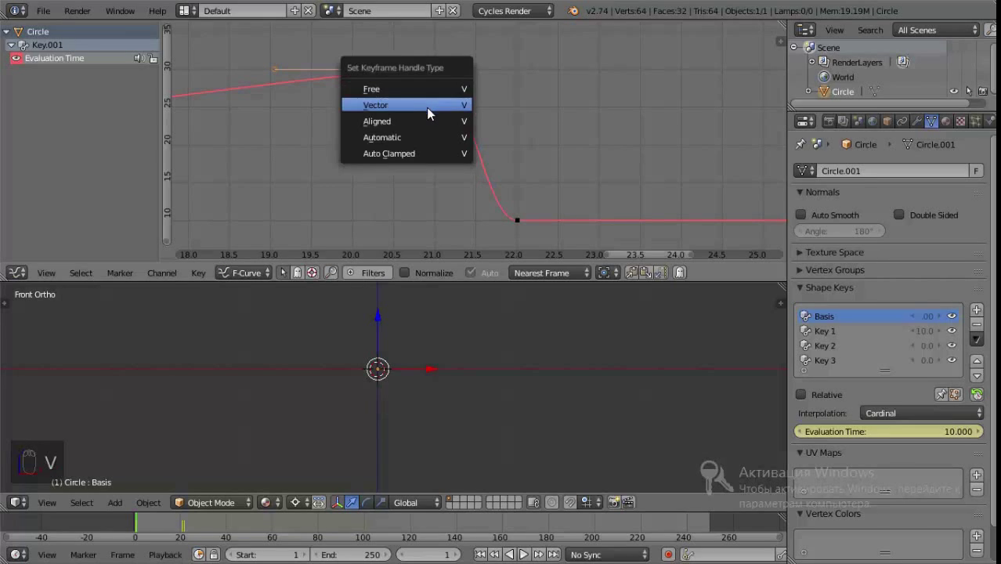
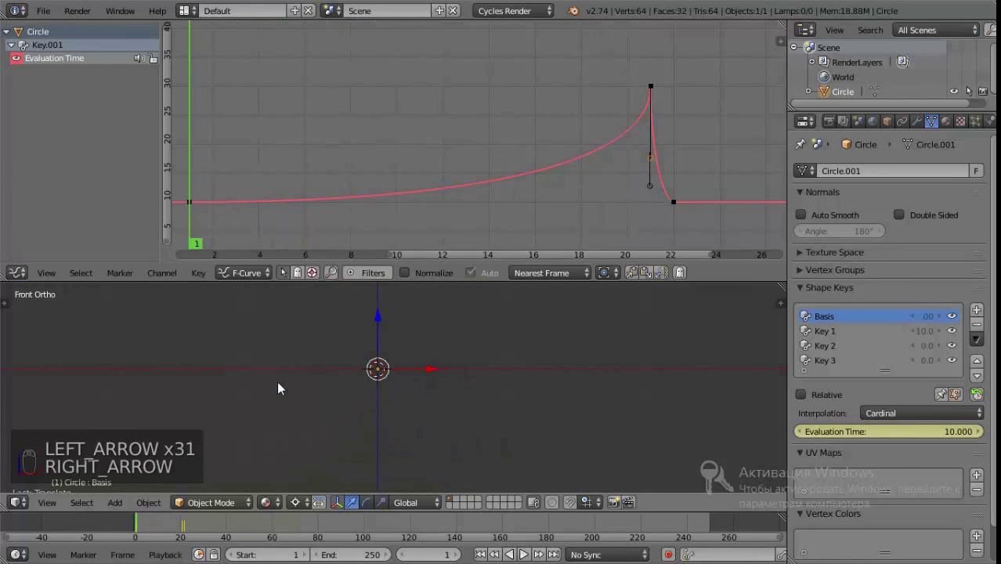
key(alt+a)
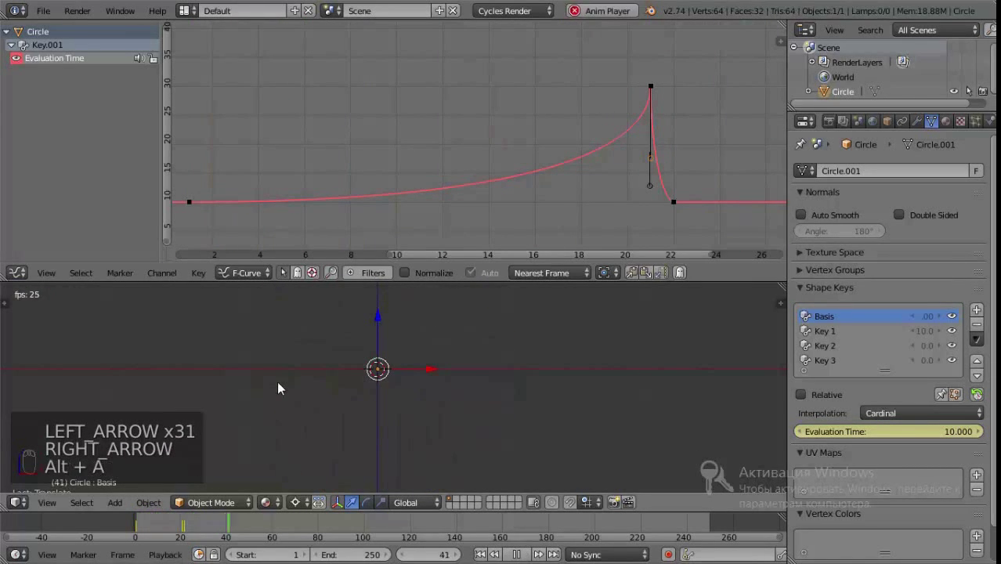
key(Escape)
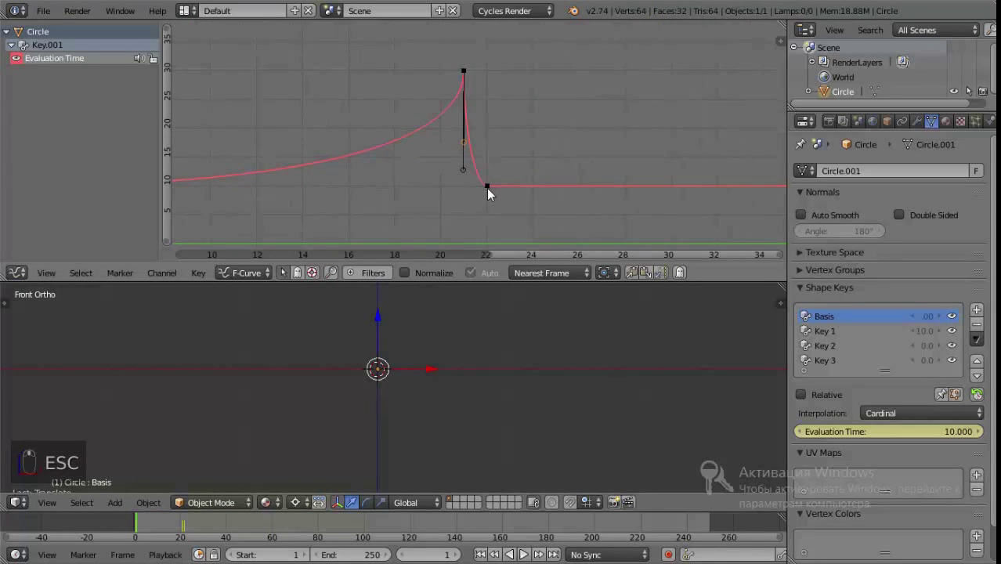
key(g)
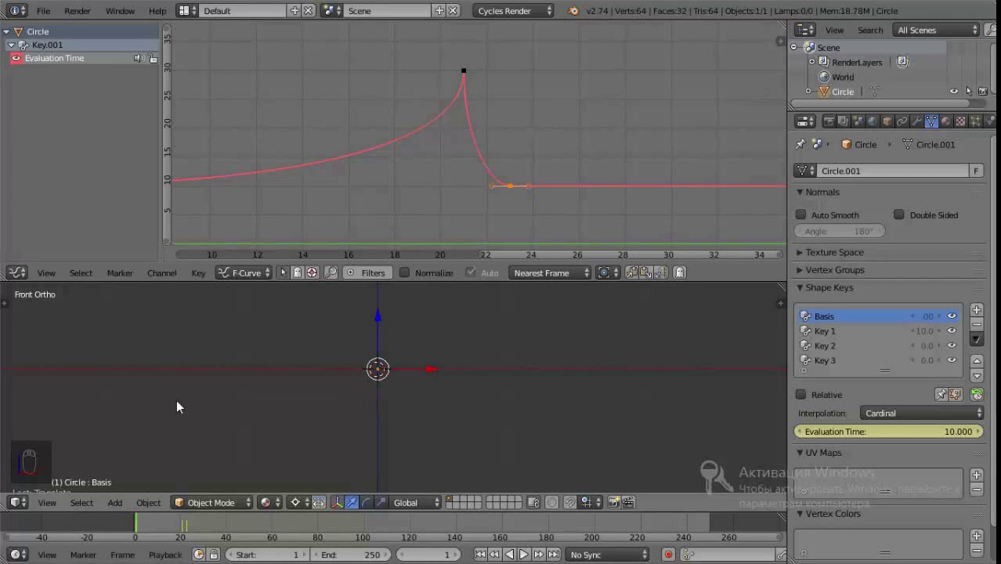
key(alt+a)
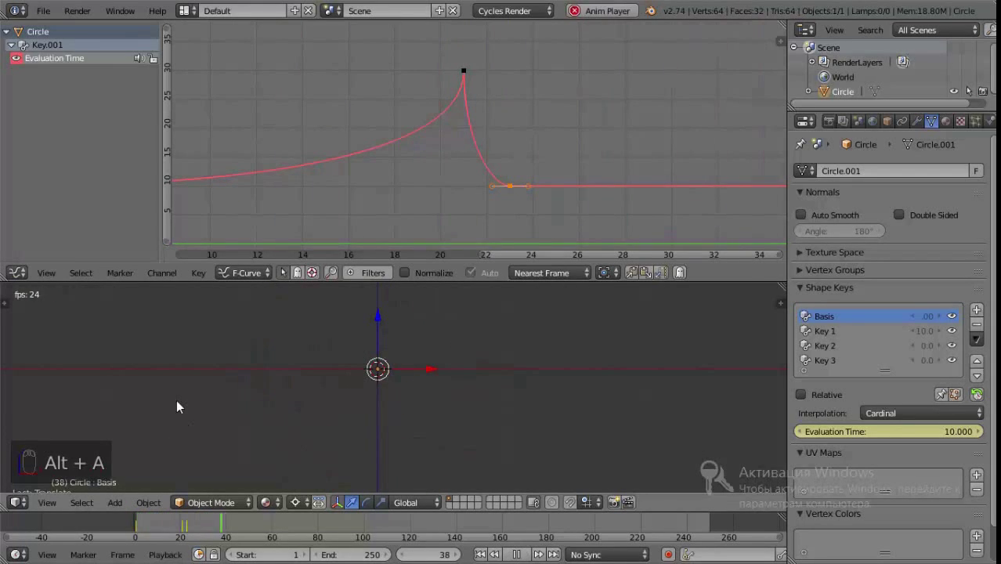
Steepen the curve into its frame-21 peak with a near-vertical drop by frame 22, then preview
key(Escape)
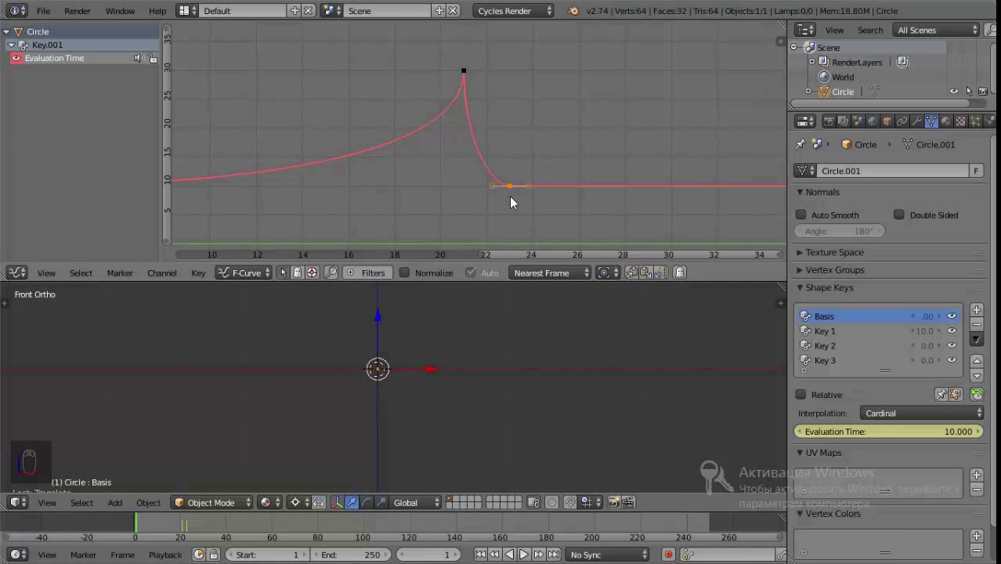
key(g)
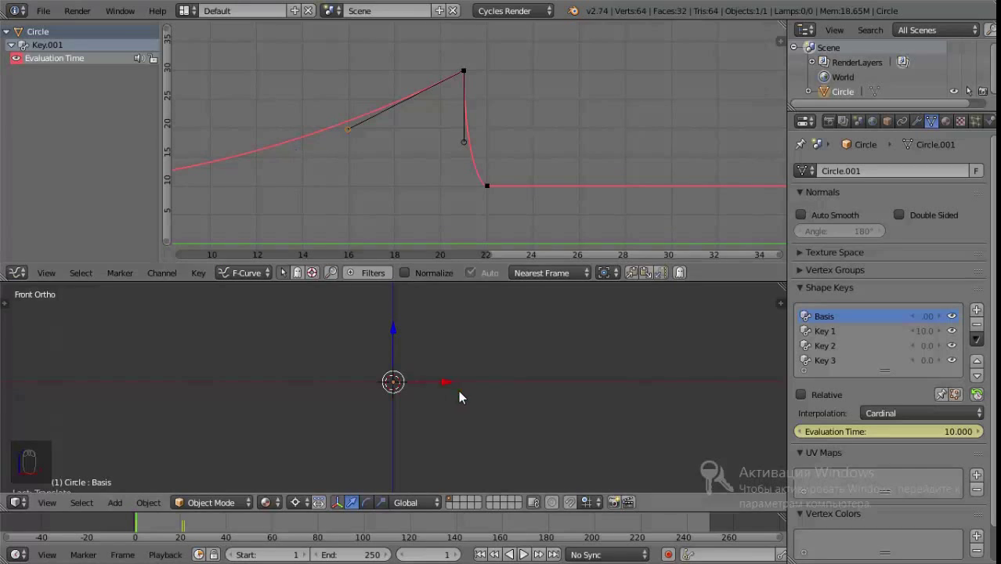
key(alt+a)
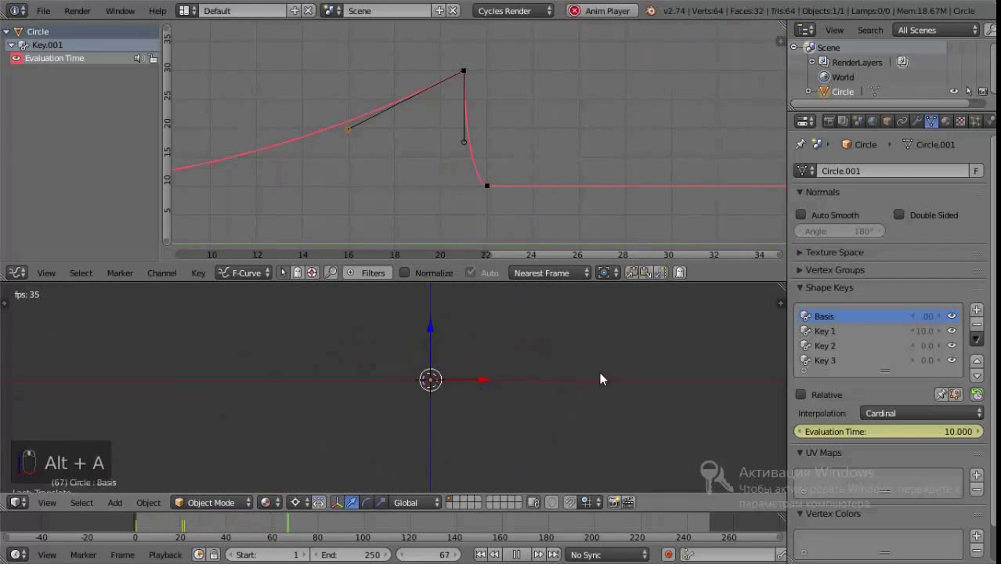
click(138, 525)
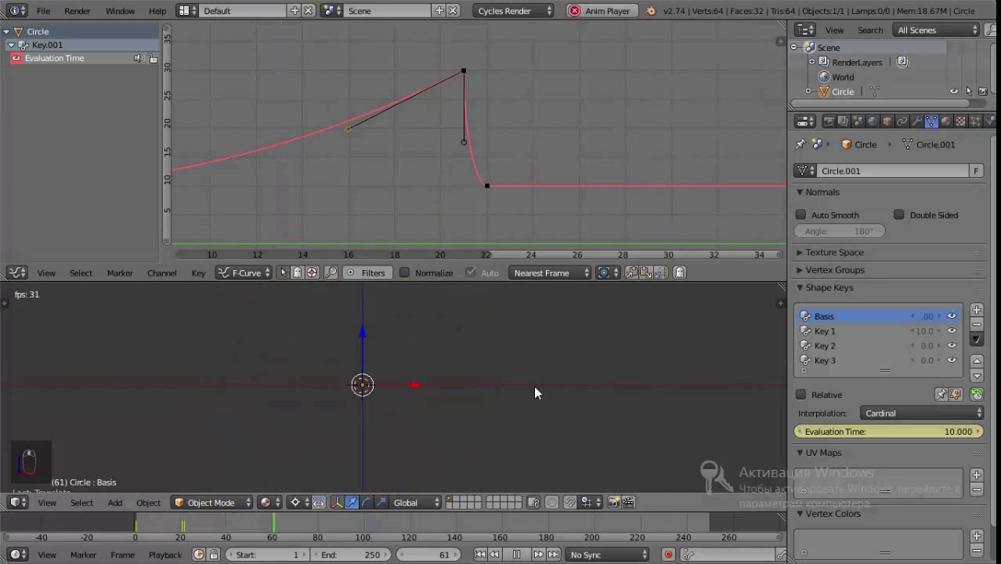
click(136, 528)
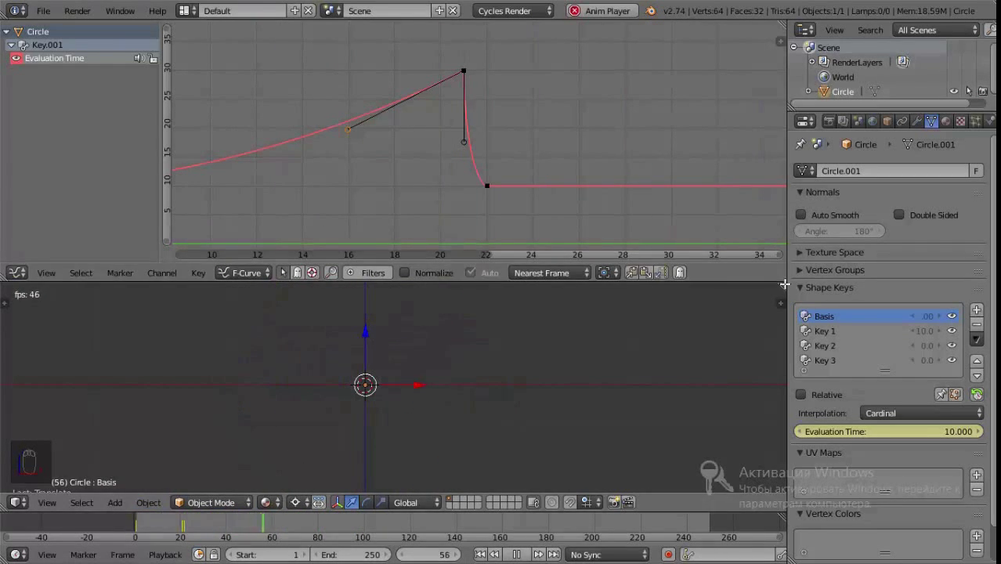
key(Escape)
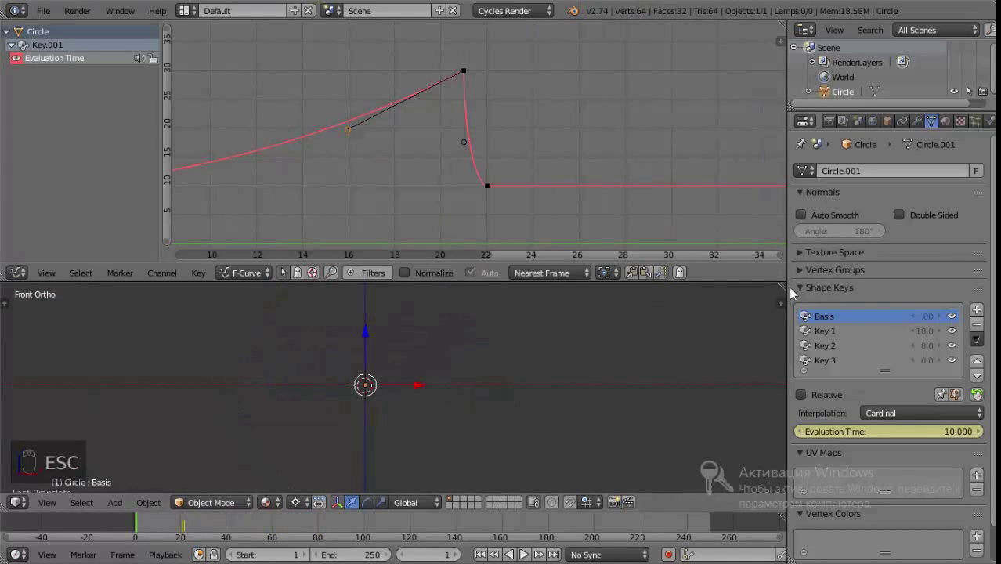
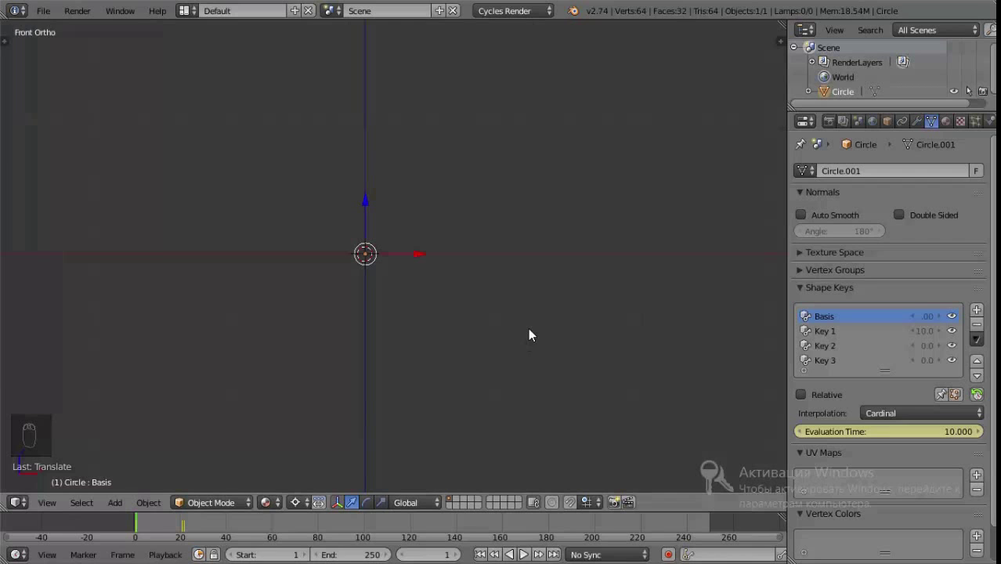
Preview the ring animation repeatedly with Alt+A in the maximized 3D view, stopping each run
key(alt+a)
key(Escape)
key(alt+a)
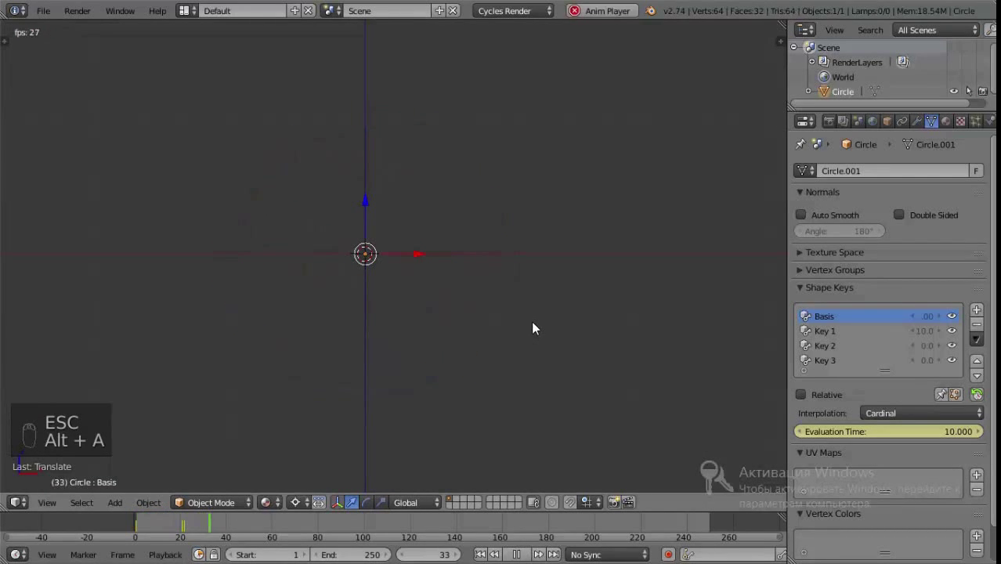
key(Escape)
key(alt+a)
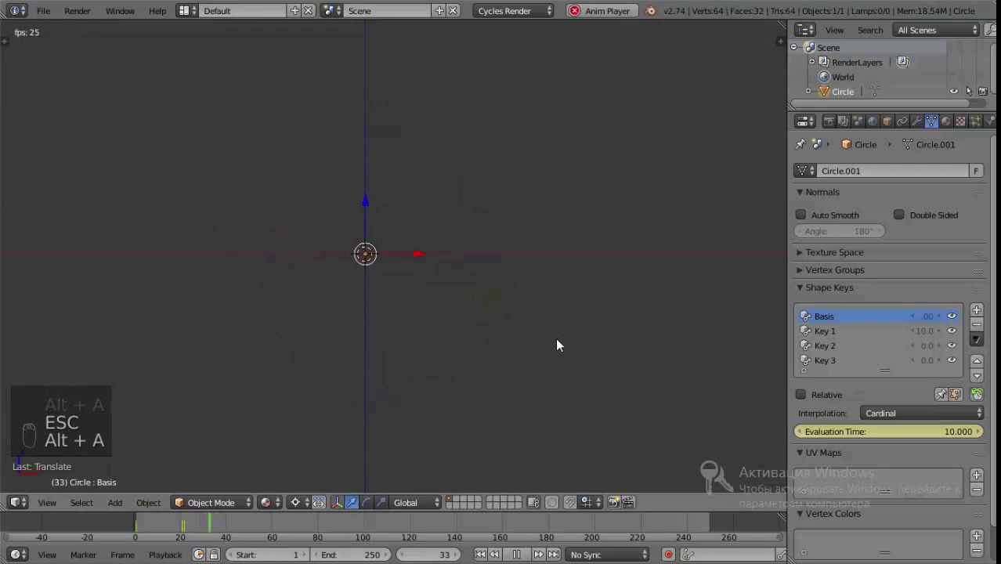
key(Escape)
key(alt+a)
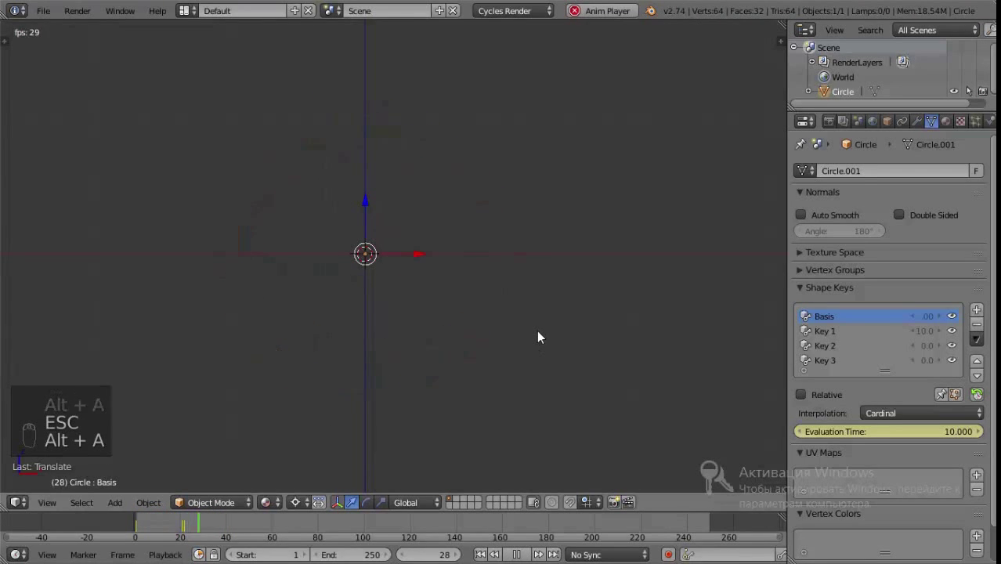
key(Escape)
key(alt+a)
key(Escape)
key(alt+a)
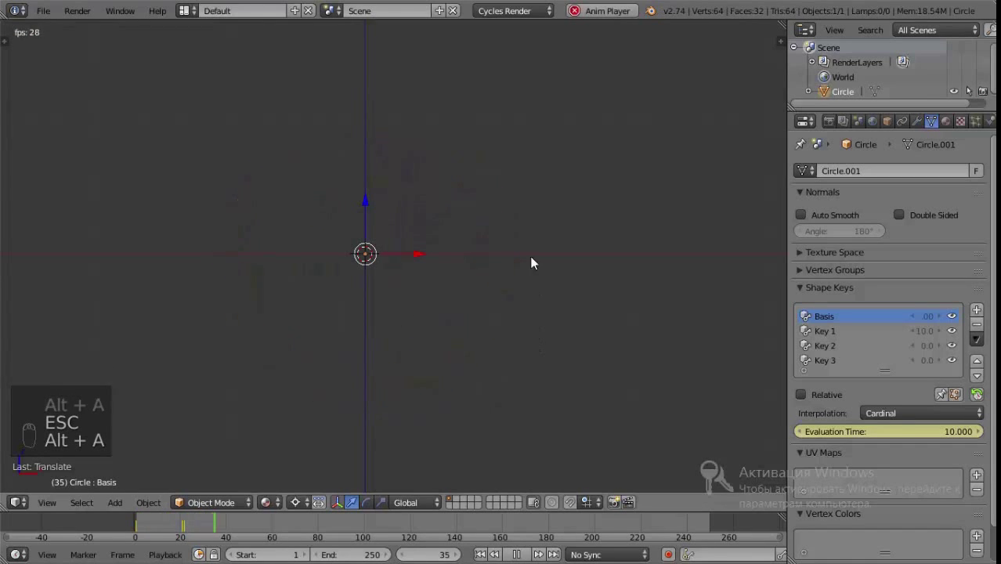
key(Escape)
key(alt+a)
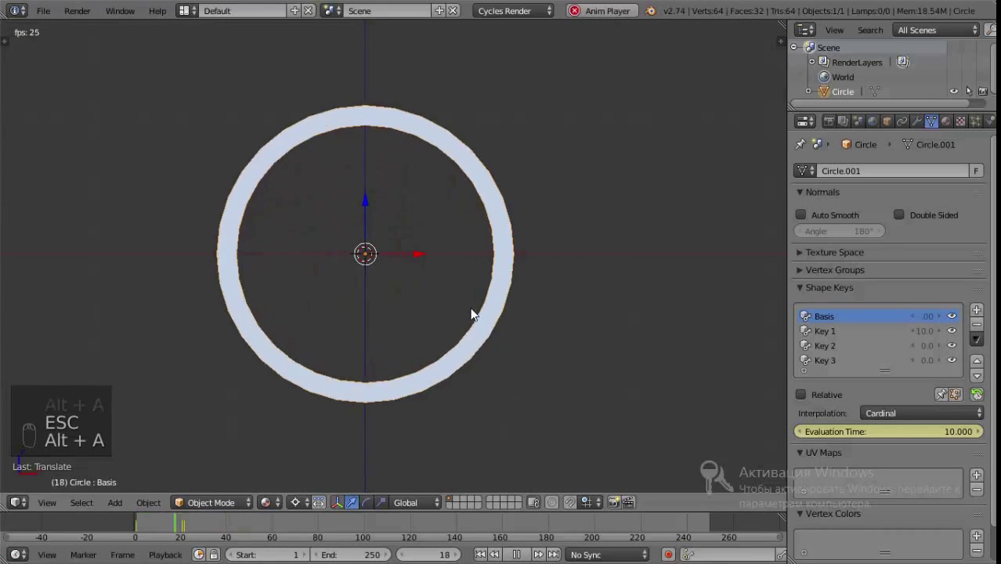
key(Escape)
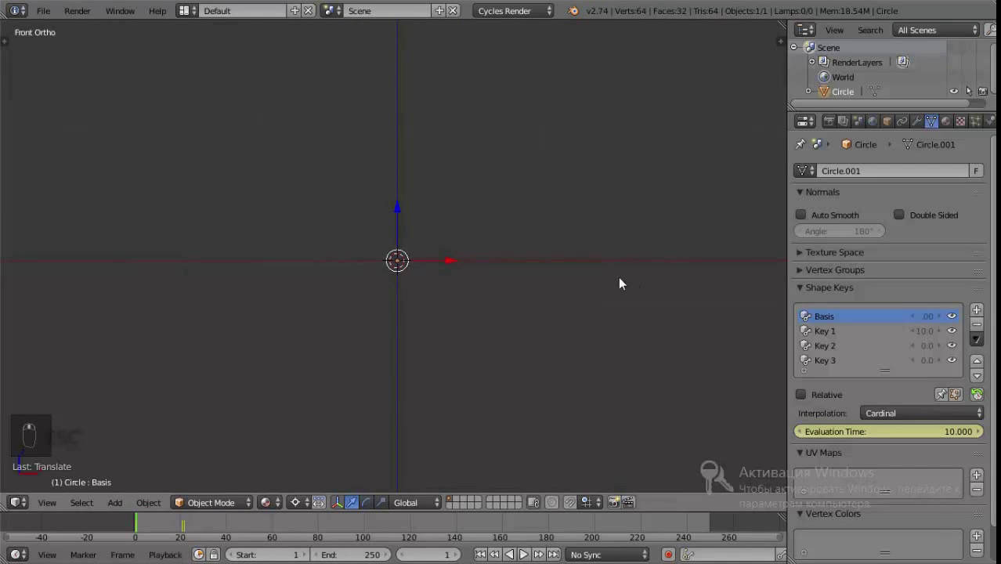
Settle on frame 11, where the small glowing ring shows Evaluation Time 15.08
click(155, 526)
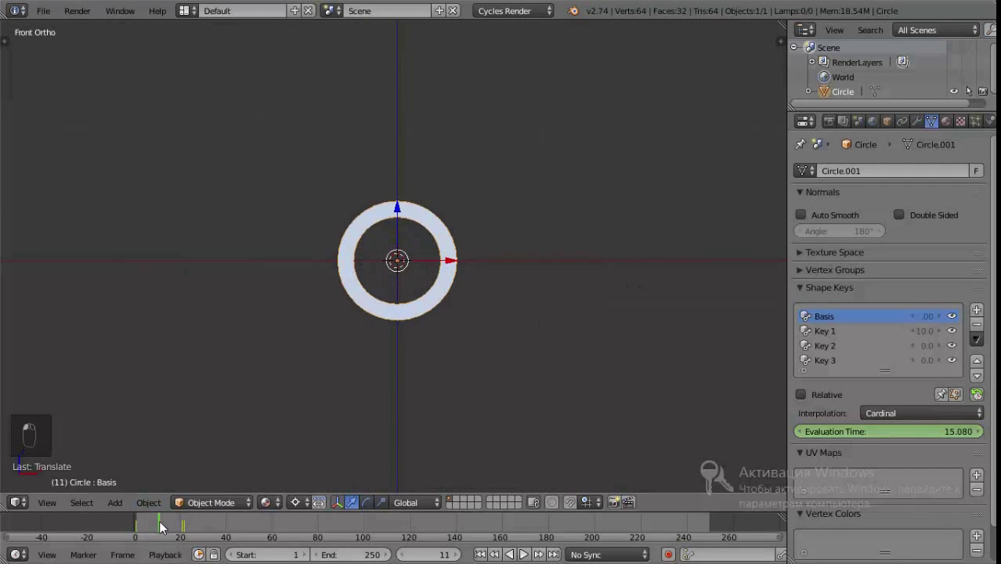
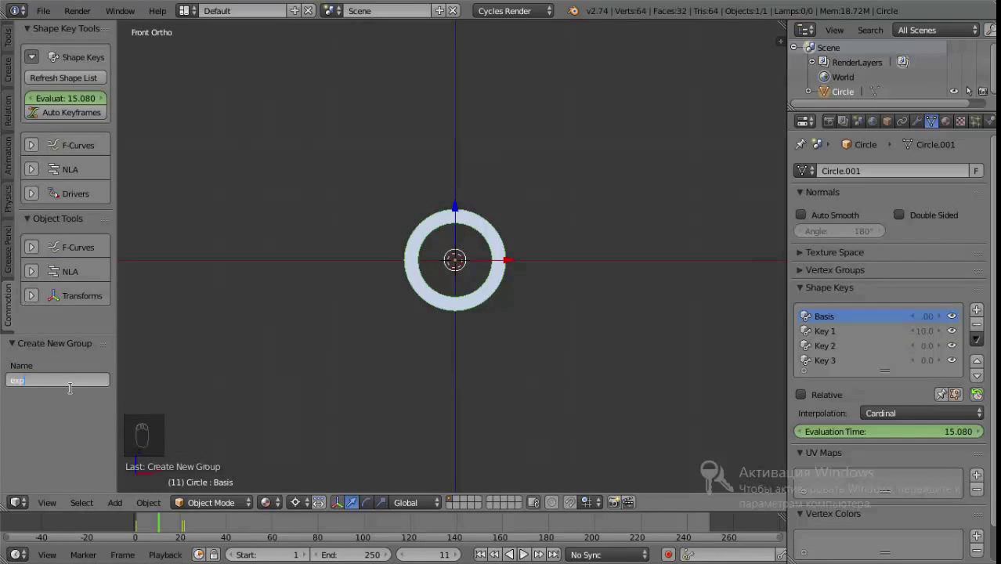
Rename the ring object to 'explossion_circle' in the N-panel Item name field
key(s)
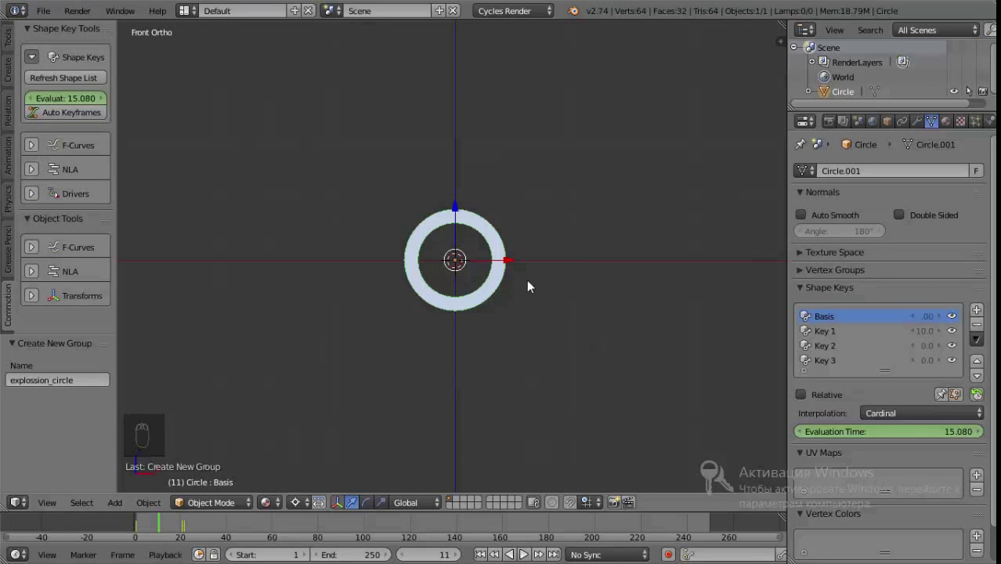
drag(496, 285, 782, 319)
key(n)
drag(790, 211, 743, 256)
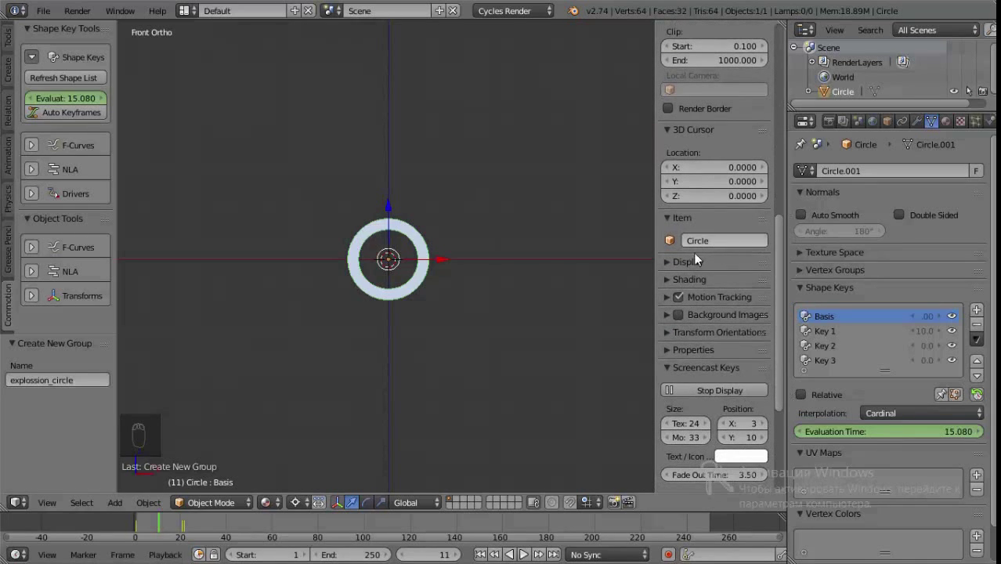
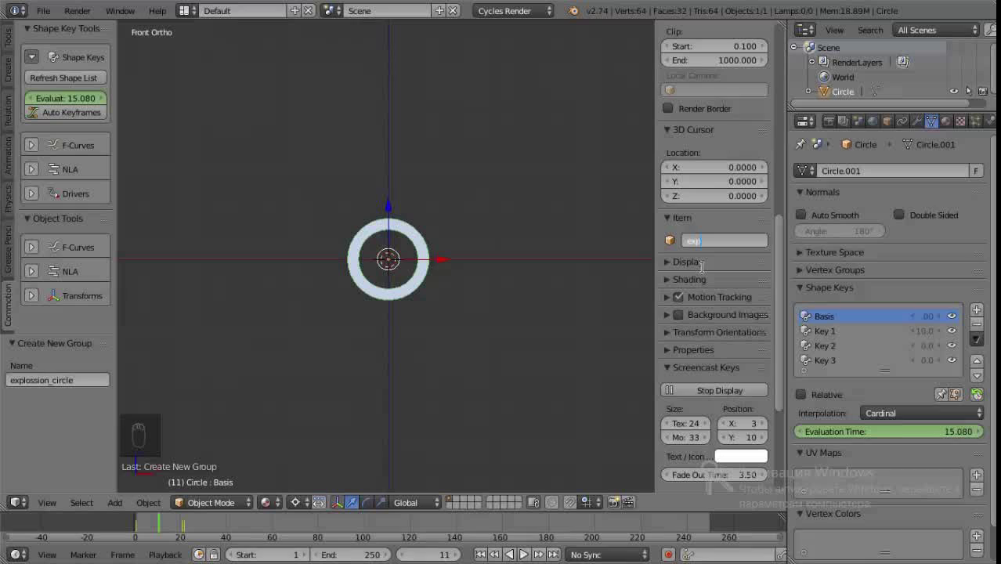
key(s)
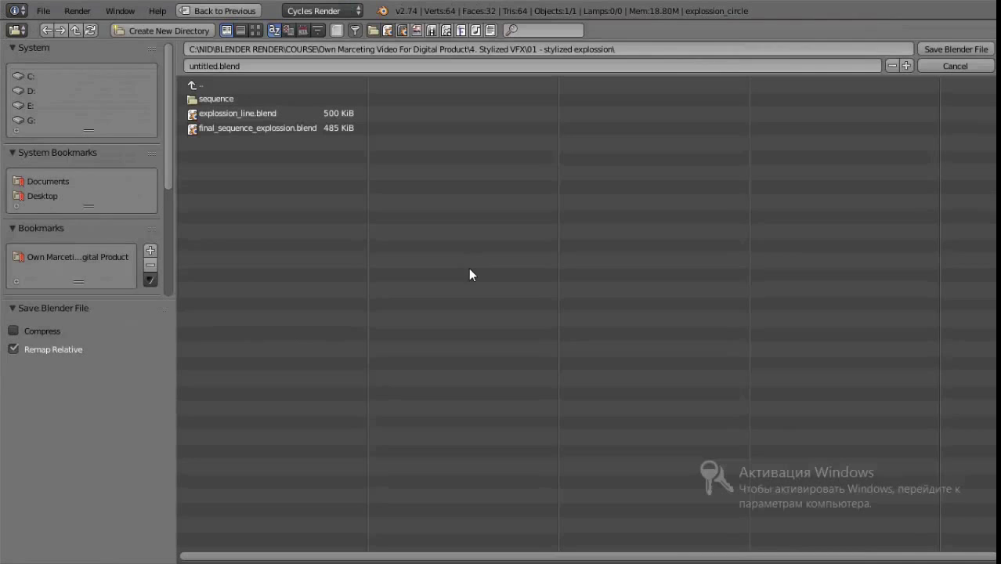
Reach the save-as browser at the 4. Stylized VFX folder with its four numbered subfolders
key(ctrl+s)
drag(132, 152, 31, 37)
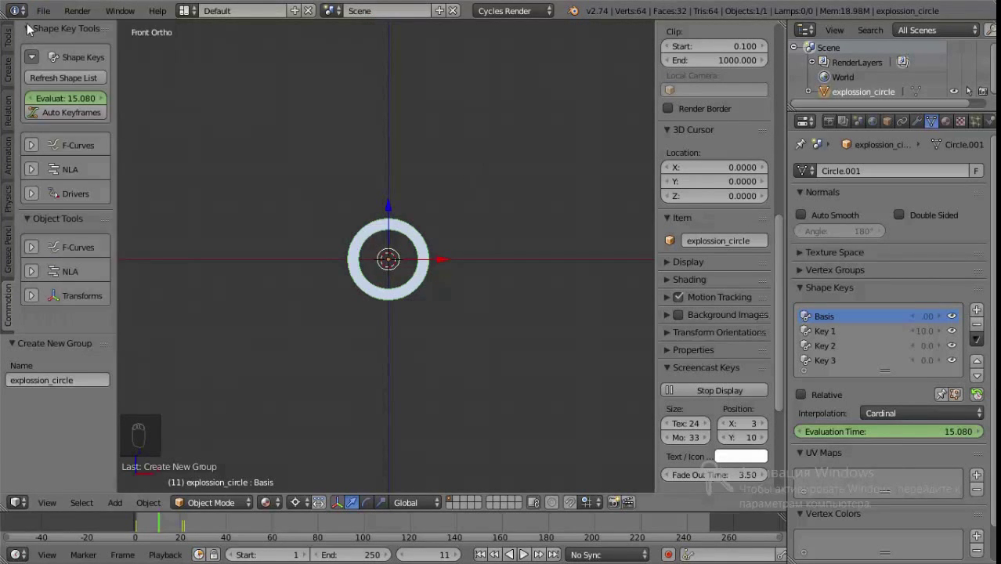